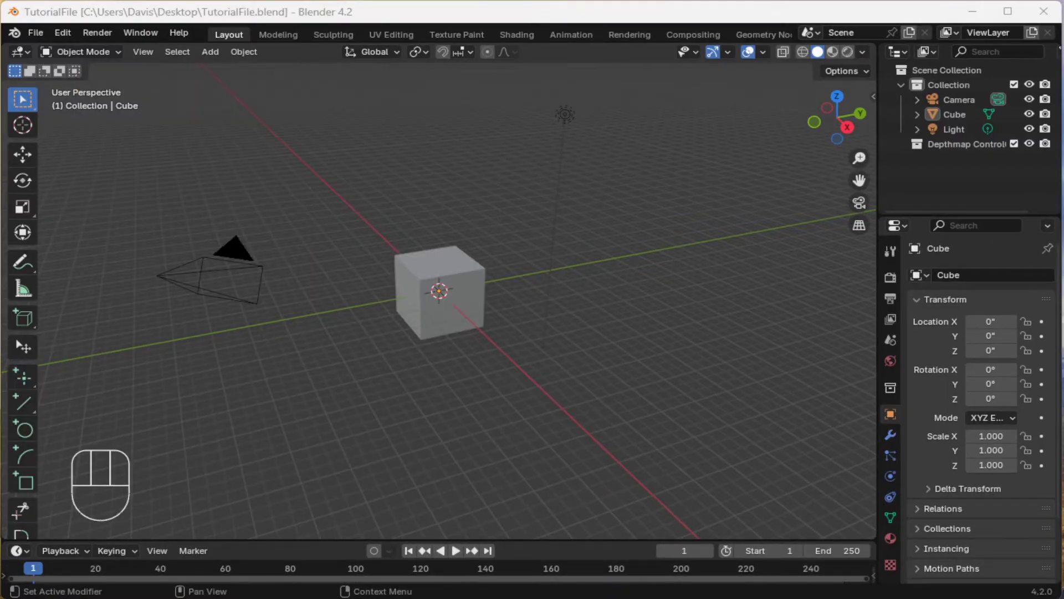
Delete the default cube, camera and light from the scene.
left_click(618, 293)
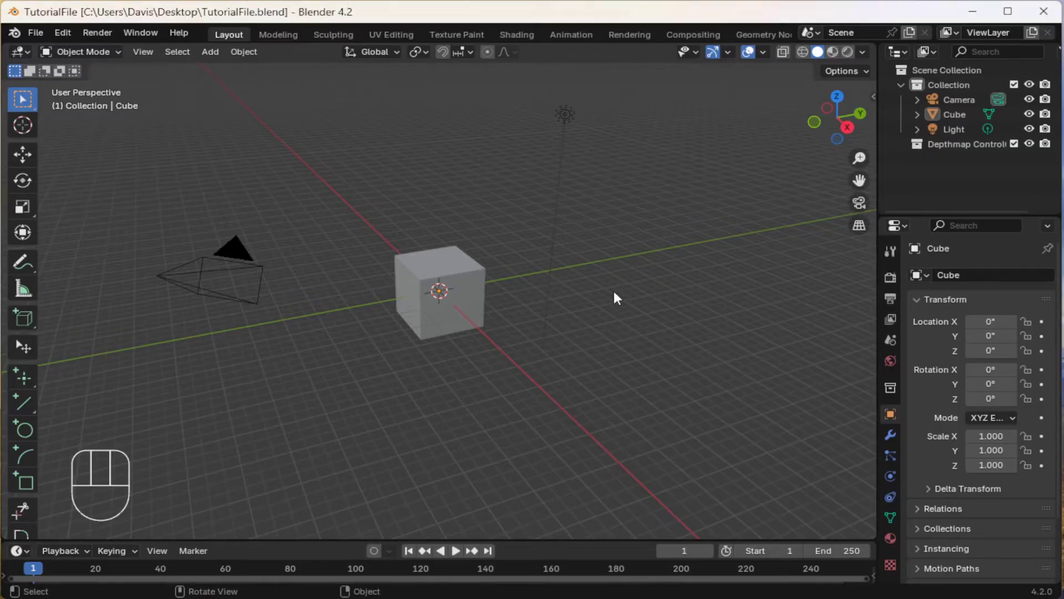
key("Delete")
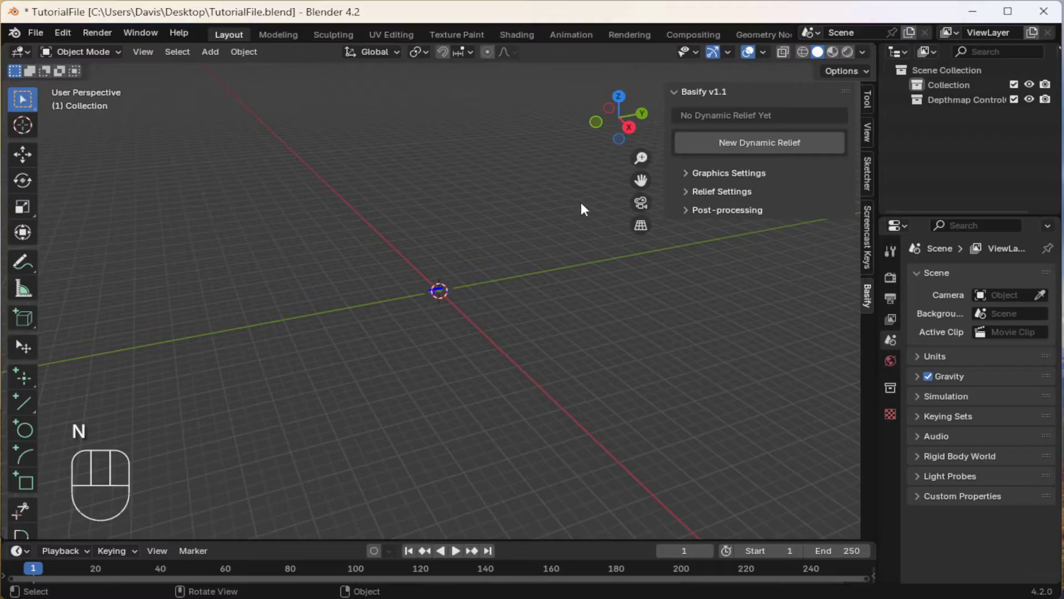
Create a new Basify Dynamic Relief plate in inches, 17 by 27 by 7, with 2 refinement steps.
left_click(874, 301)
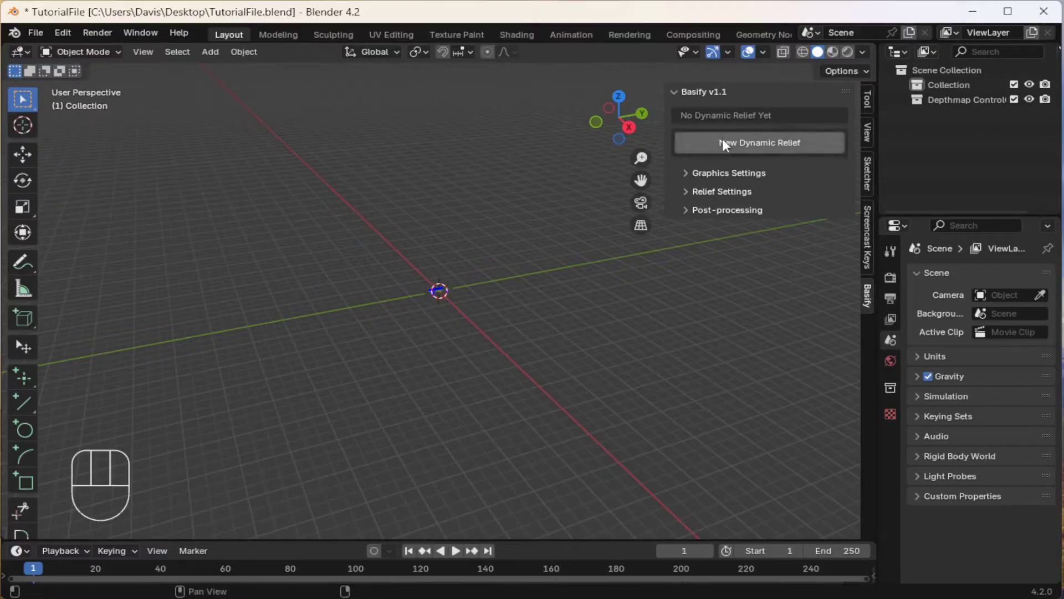
left_click(727, 145)
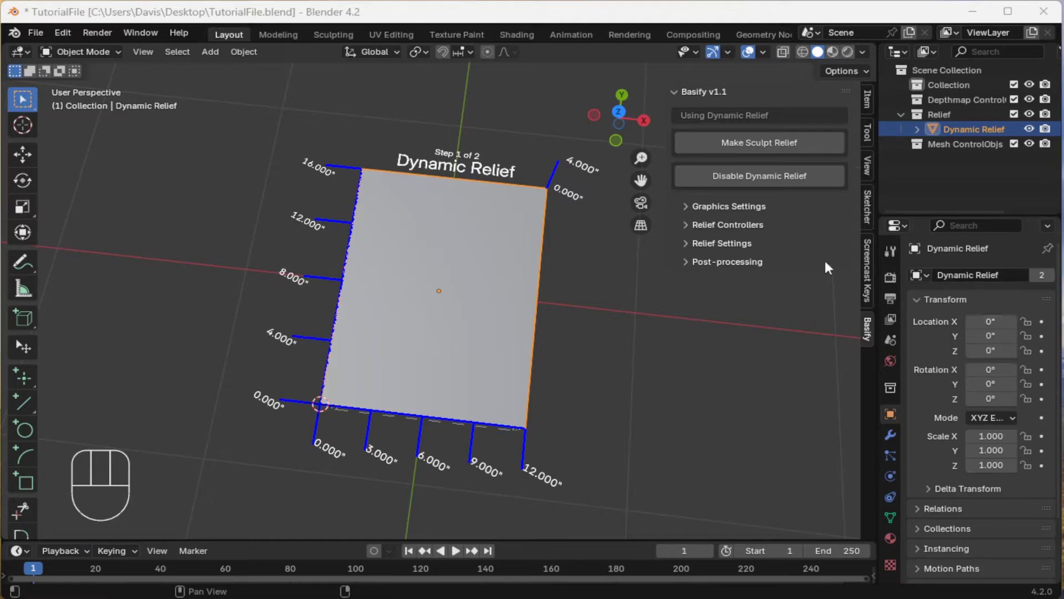
left_click_drag(706, 293, 725, 351)
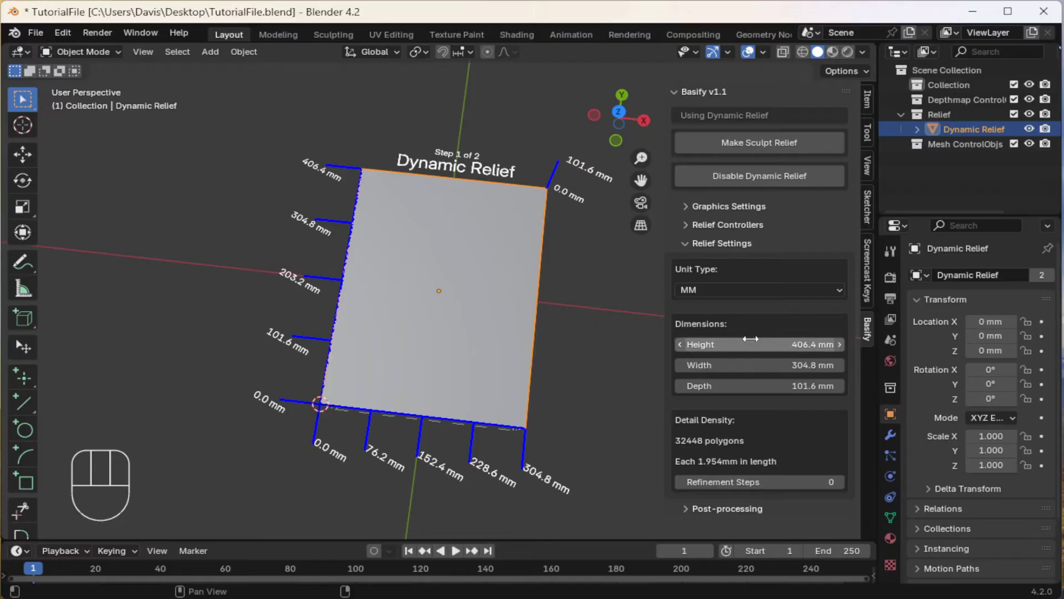
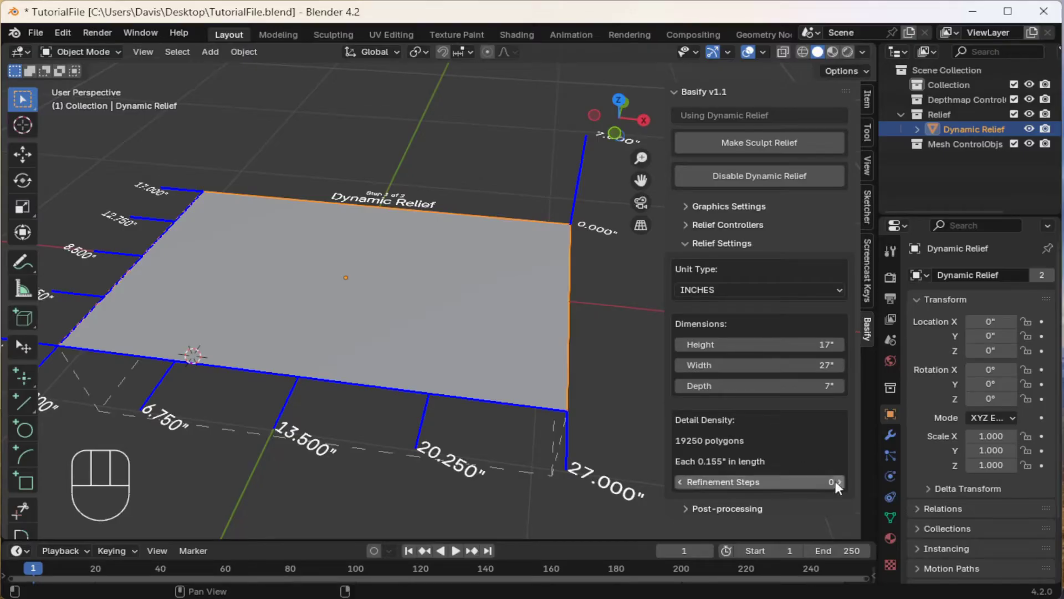
left_click(842, 485)
left_click(844, 485)
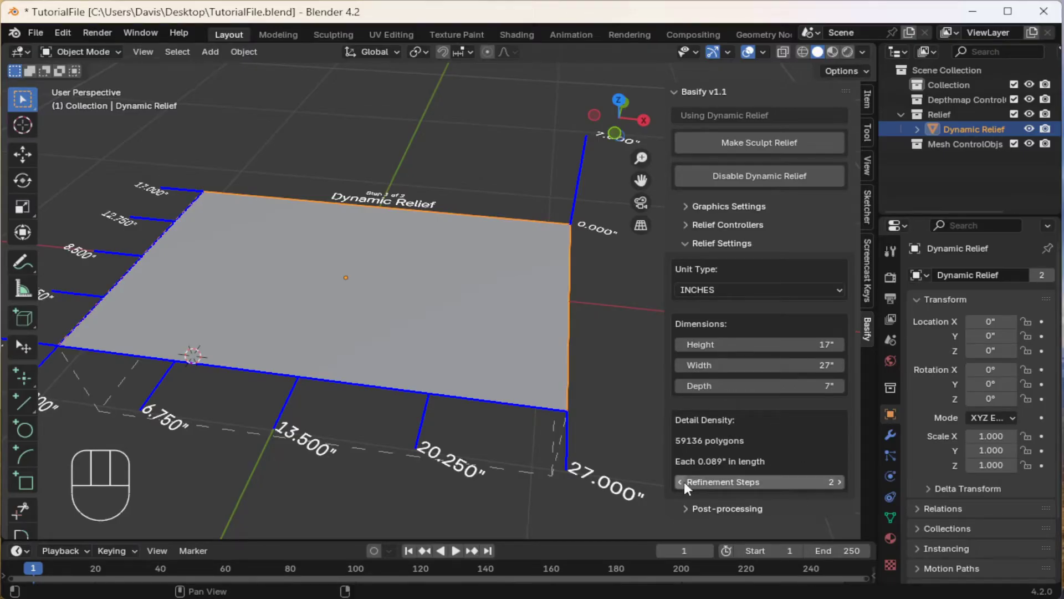
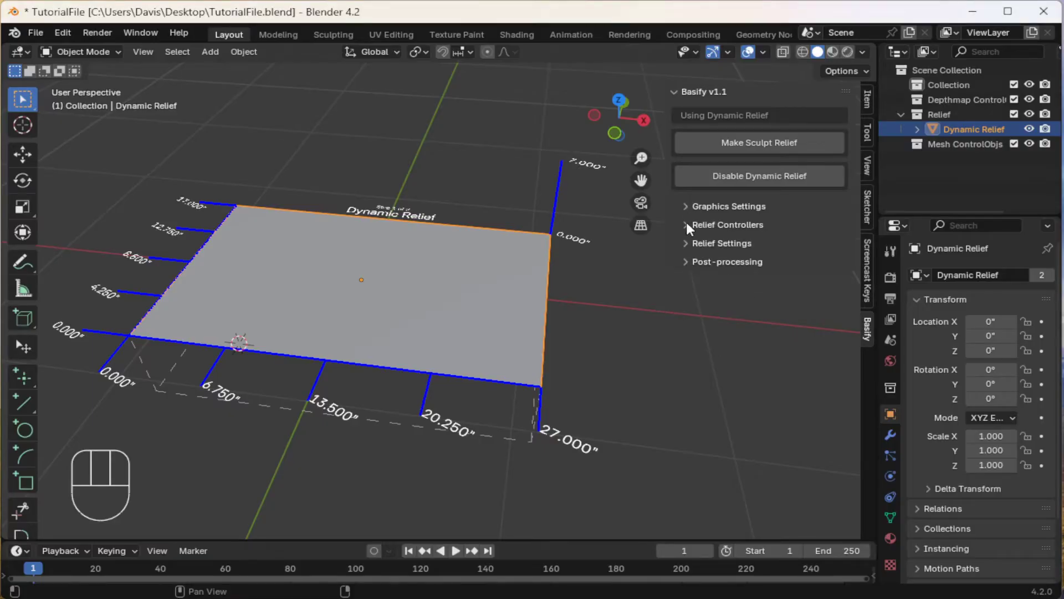
Import the Subject 1.png face depthmap into the relief and raise the refinement steps.
left_click(691, 229)
left_click(698, 262)
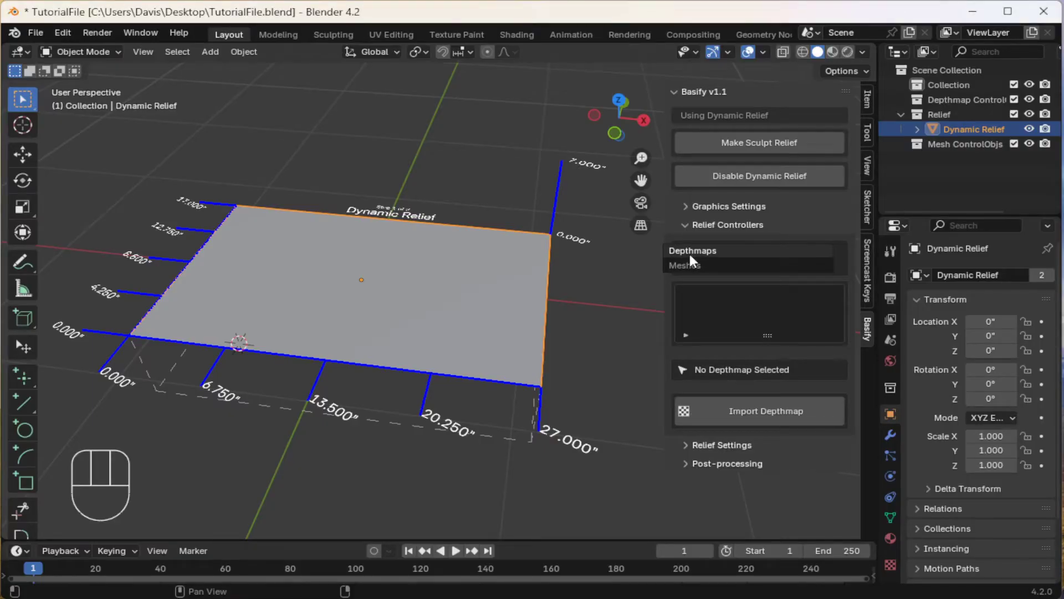
left_click(758, 414)
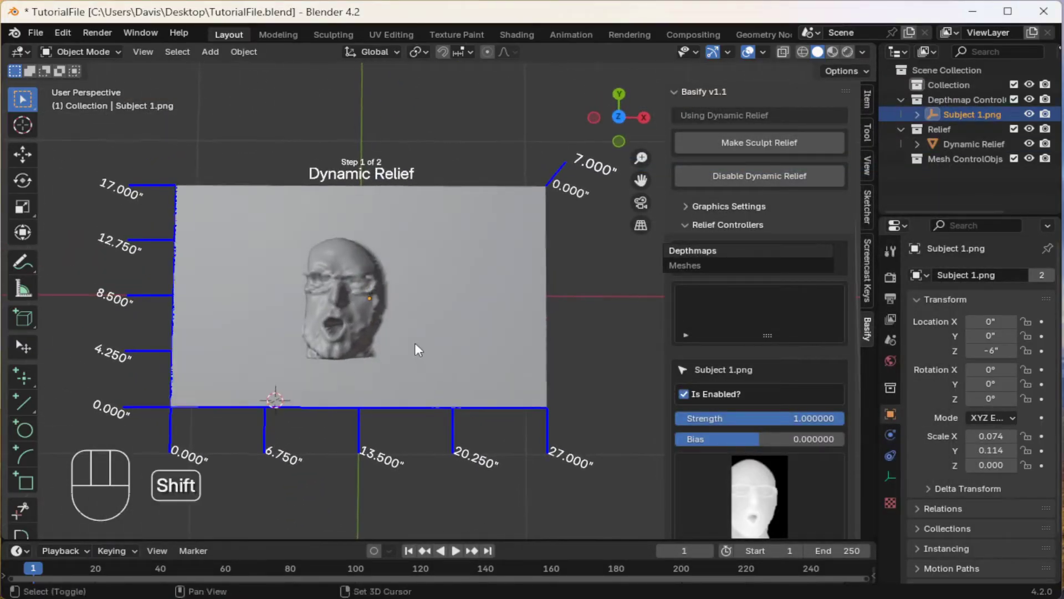
middle_click(508, 337)
left_click(689, 230)
left_click(709, 250)
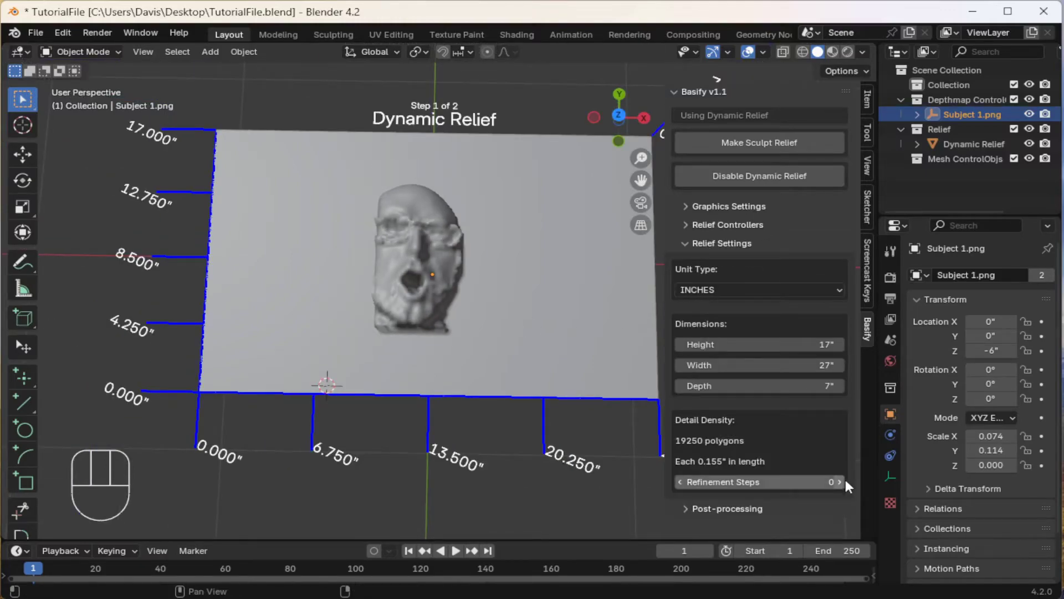
Move and rotate the face depthmap onto the plate's left side and confirm its position.
left_click_drag(845, 485, 473, 386)
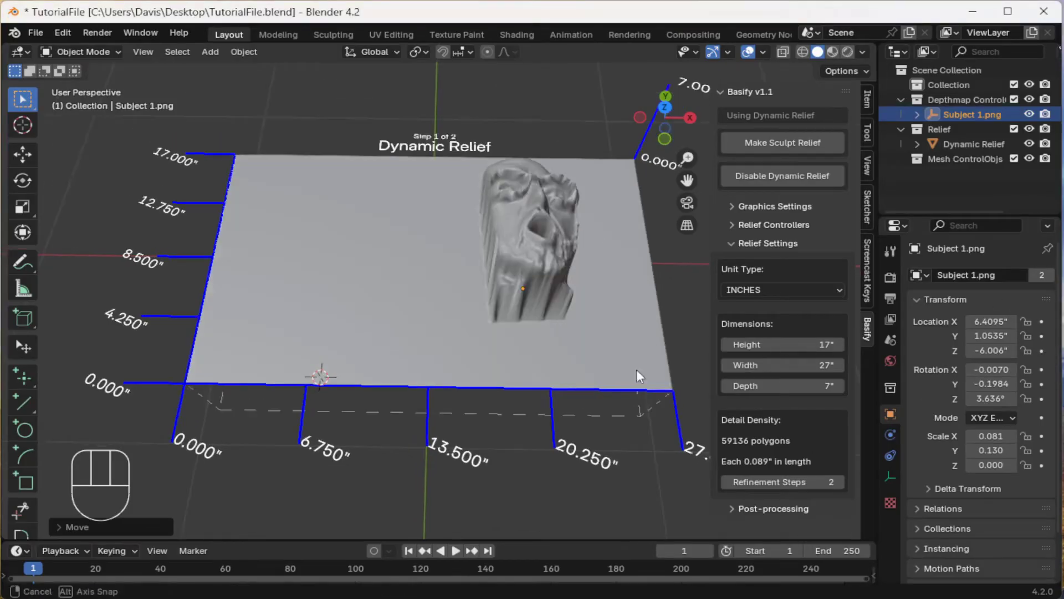
left_click(494, 383)
left_click(516, 377)
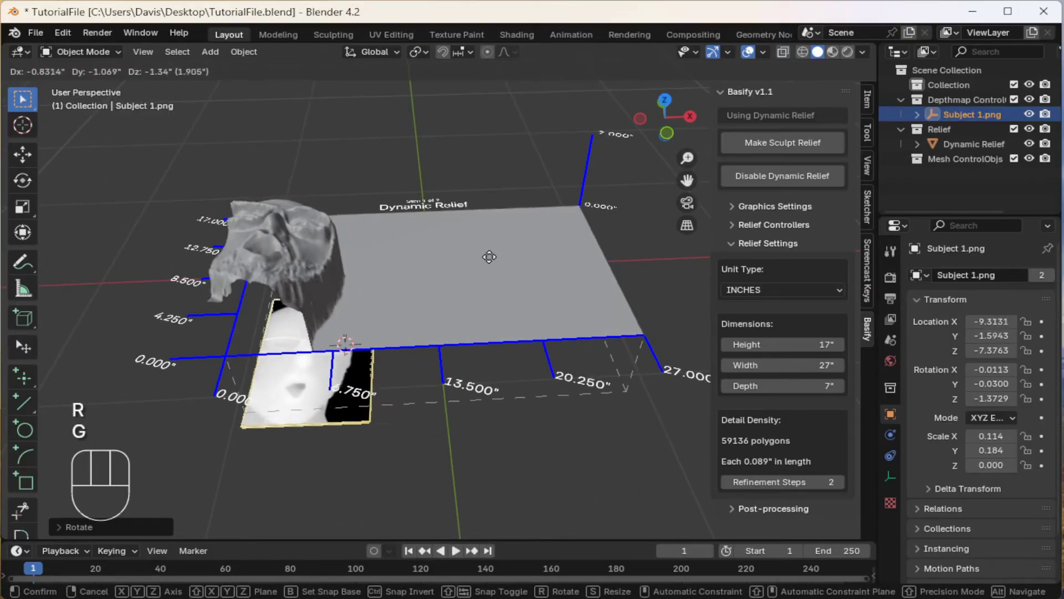
left_click_drag(493, 258, 739, 249)
left_click(740, 249)
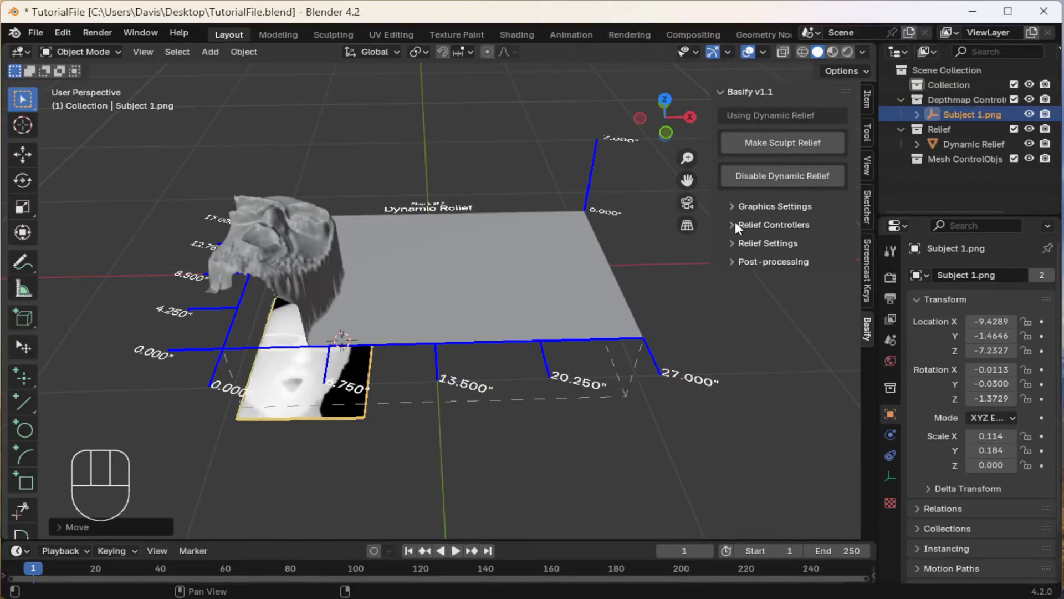
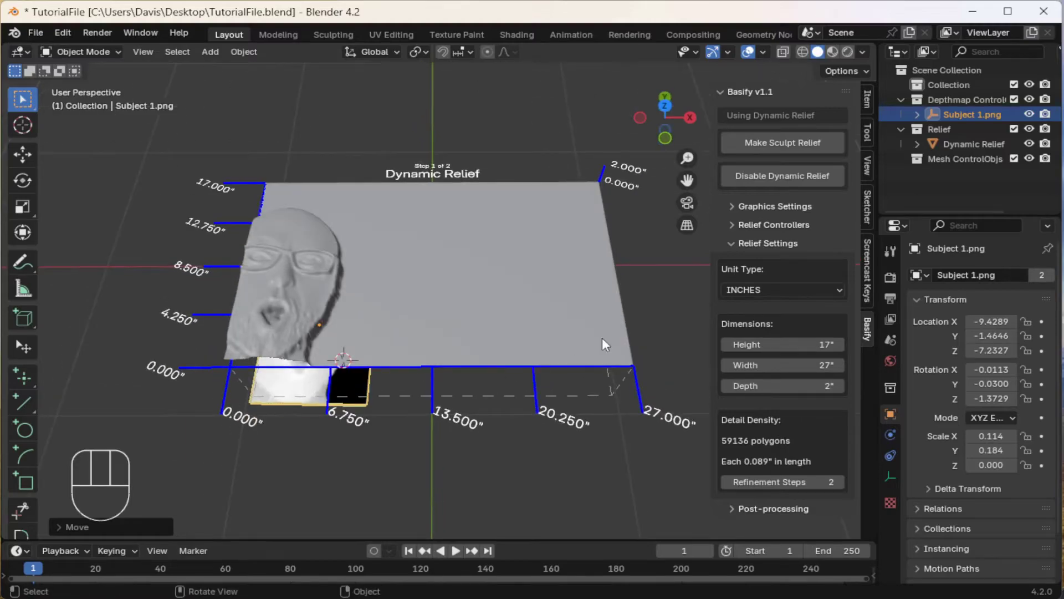
Import the Subject 2.png depthmap and place the second face on the plate's right side.
left_click(740, 256)
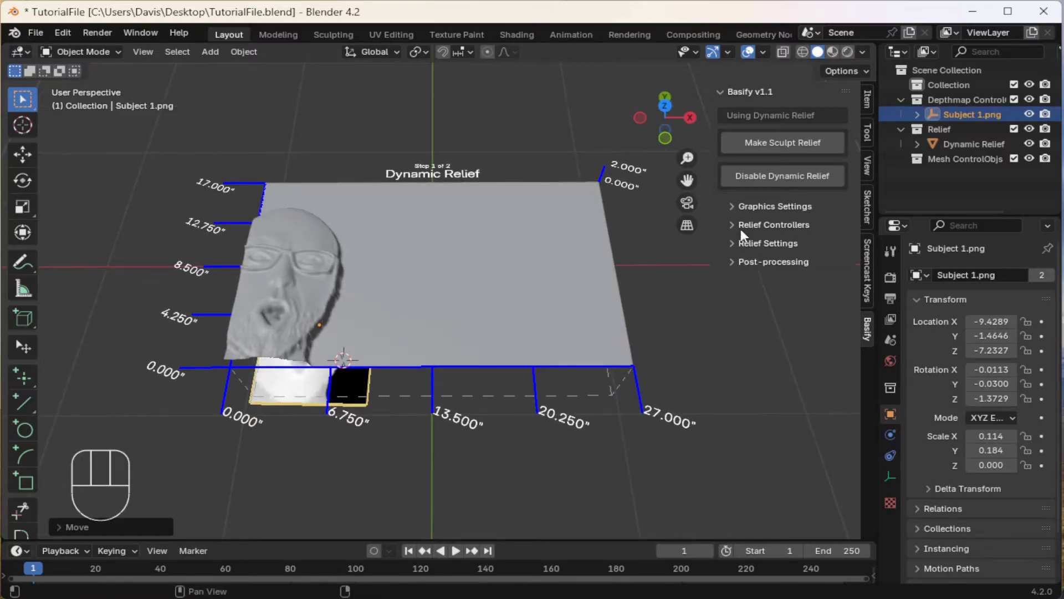
left_click(745, 232)
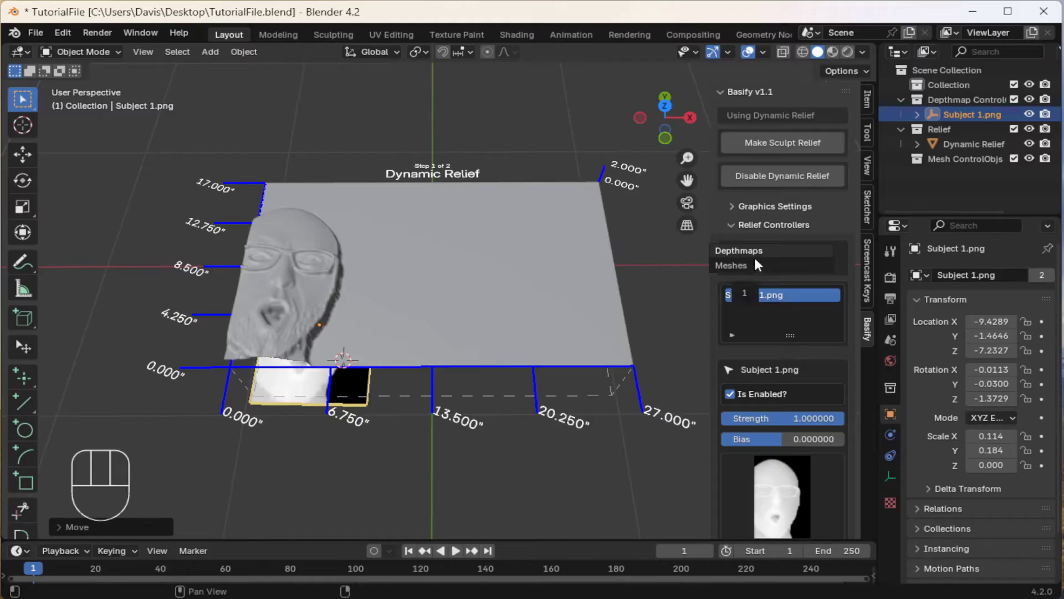
left_click(773, 512)
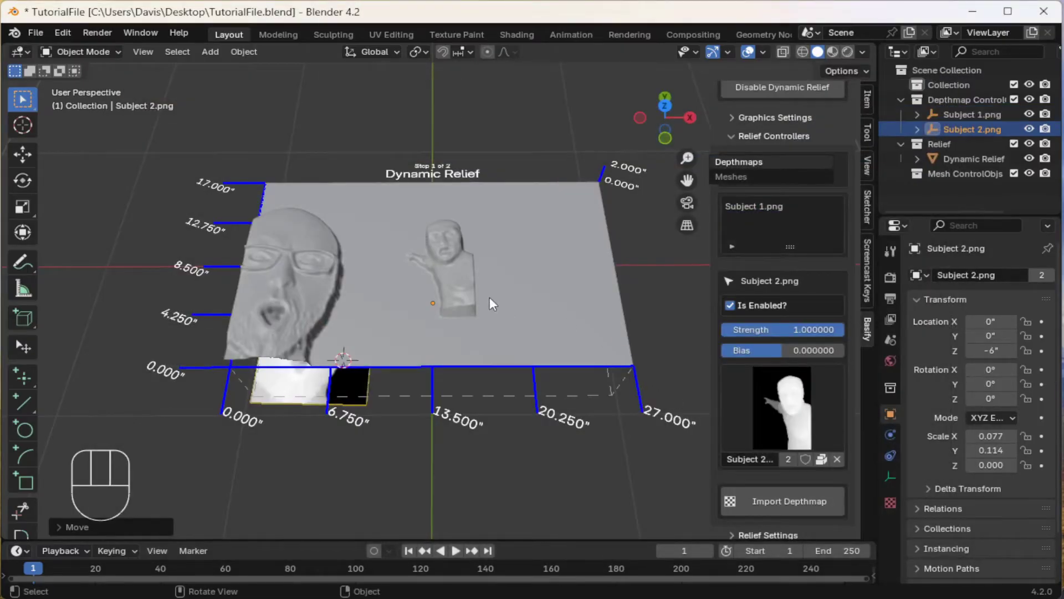
left_click_drag(607, 333, 560, 306)
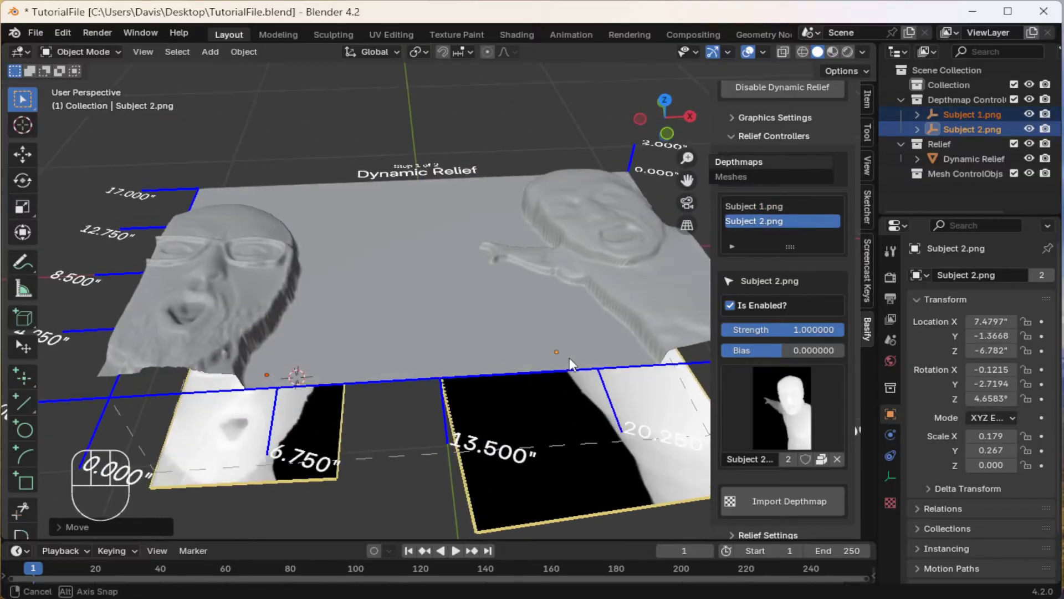
Tune Subject 2.png's strength and bias so both faces emboss, leaving only it selected.
left_click(406, 451)
left_click(344, 434)
left_click(525, 526)
left_click(337, 442)
left_click(506, 524)
left_click(964, 127)
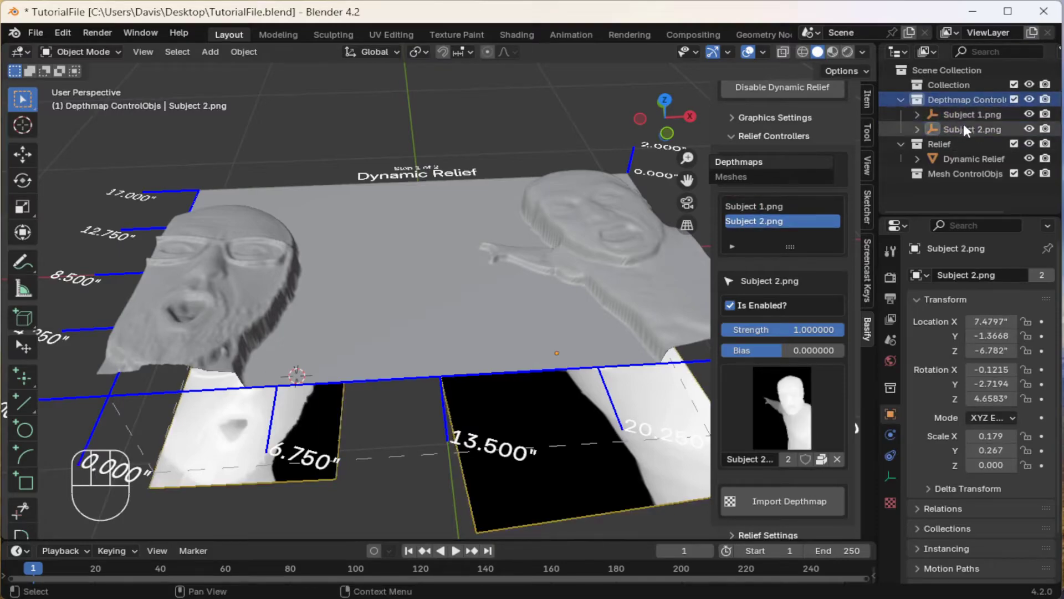
left_click(968, 123)
left_click(967, 120)
left_click(968, 121)
left_click(963, 136)
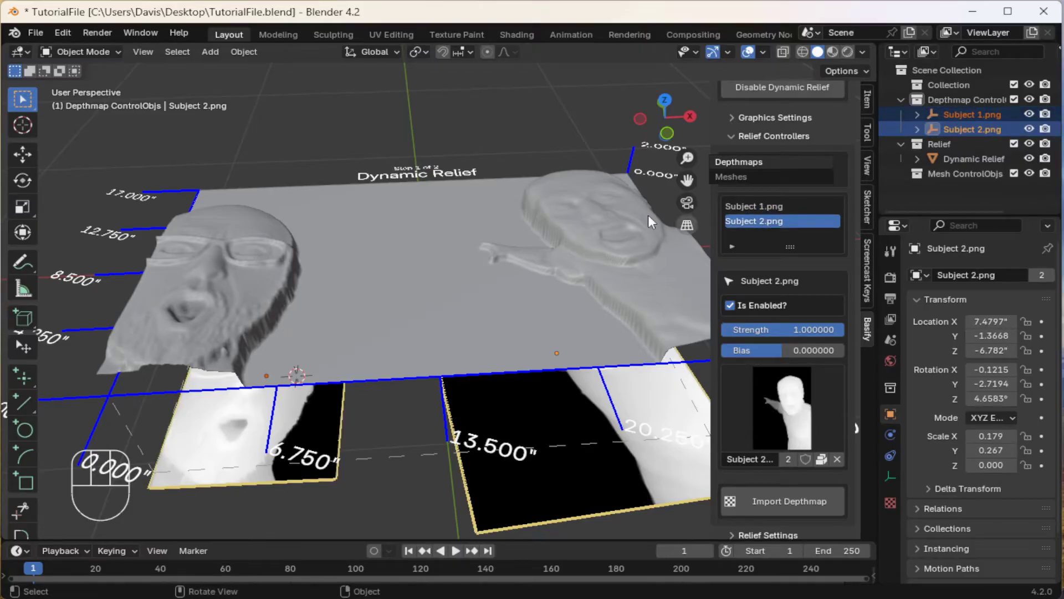
left_click(464, 434)
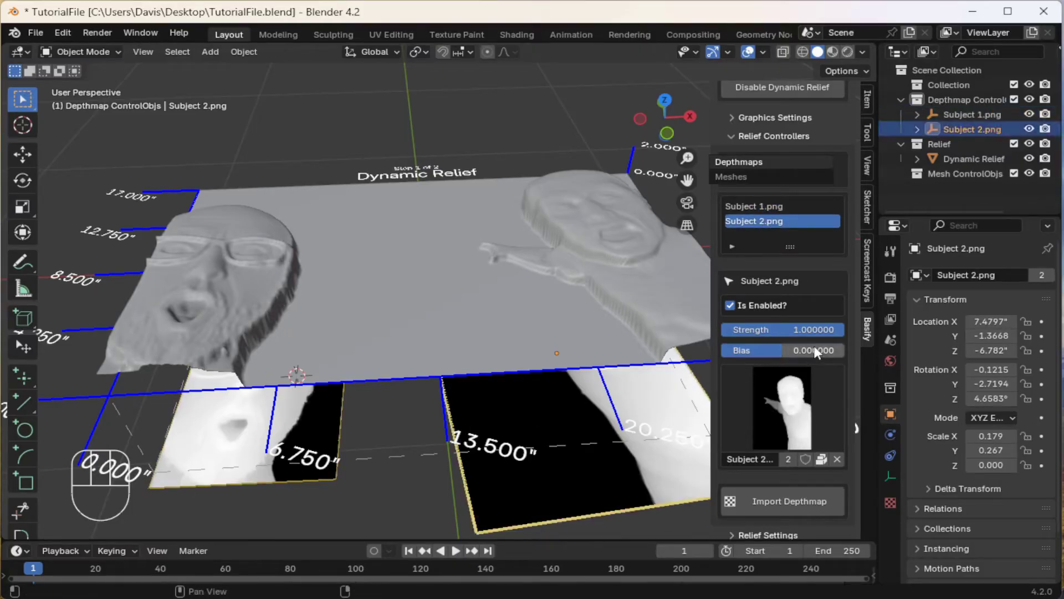
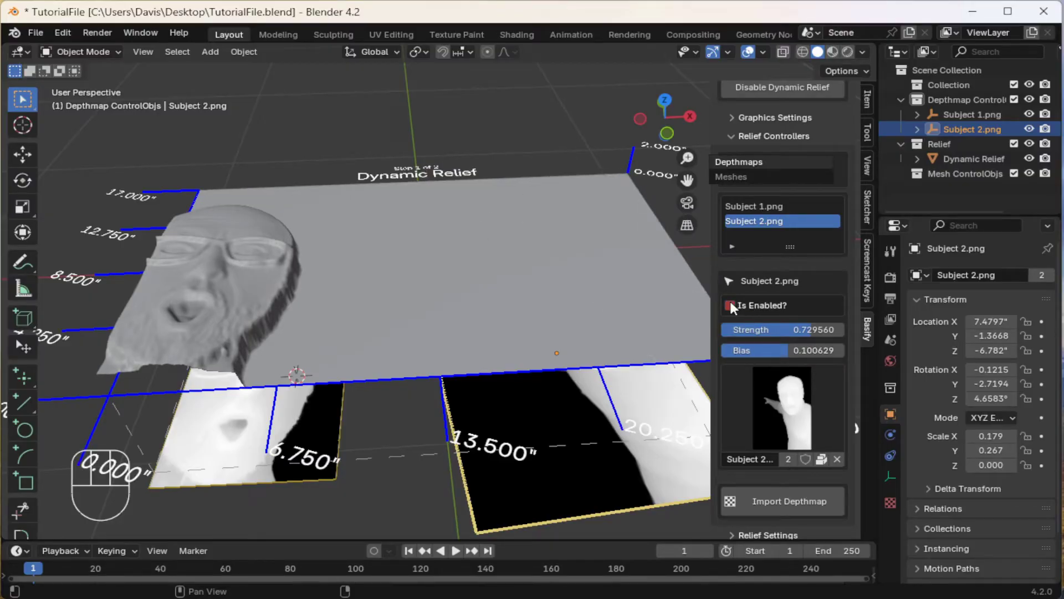
Deselect everything and add a Suzanne monkey head beside the relief plate.
left_click(734, 306)
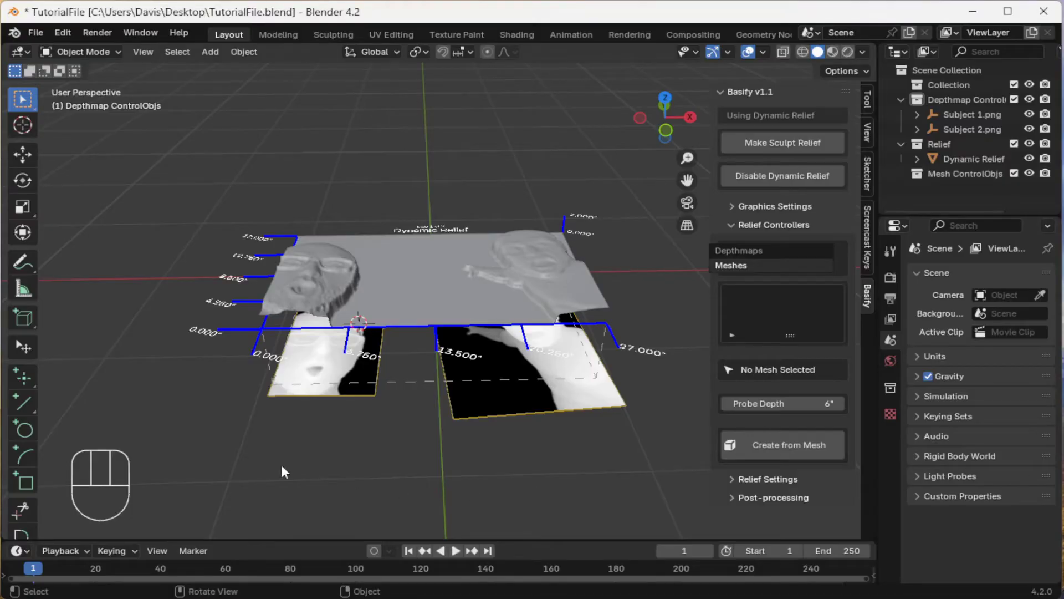
key("shift+a")
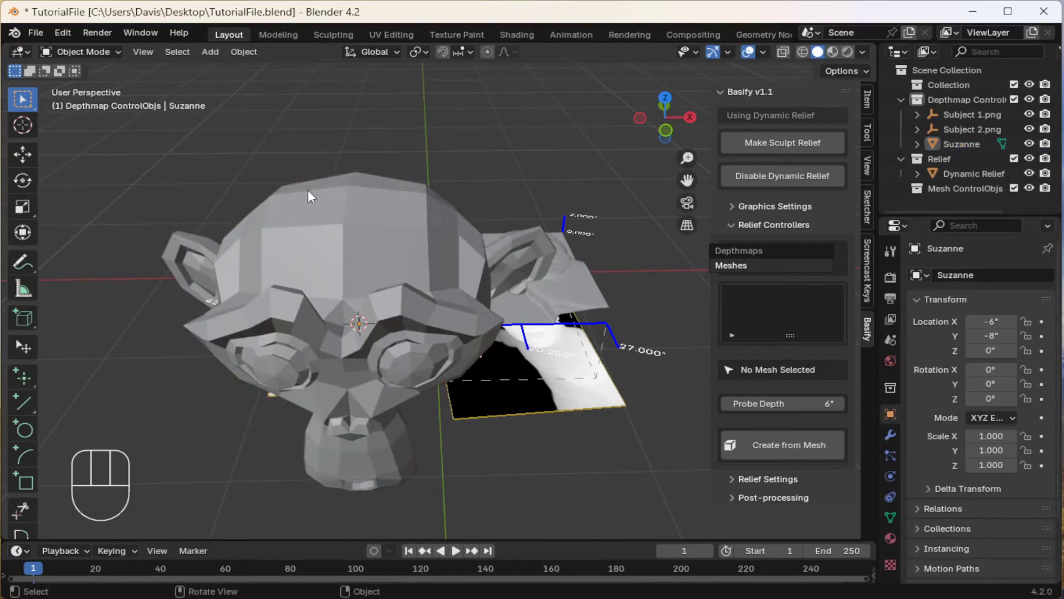
Import the Int_Lentes_Vrd sunglasses and scale, rotate and place them over Suzanne's eyes.
left_click_drag(316, 193, 46, 32)
left_click_drag(45, 33, 300, 298)
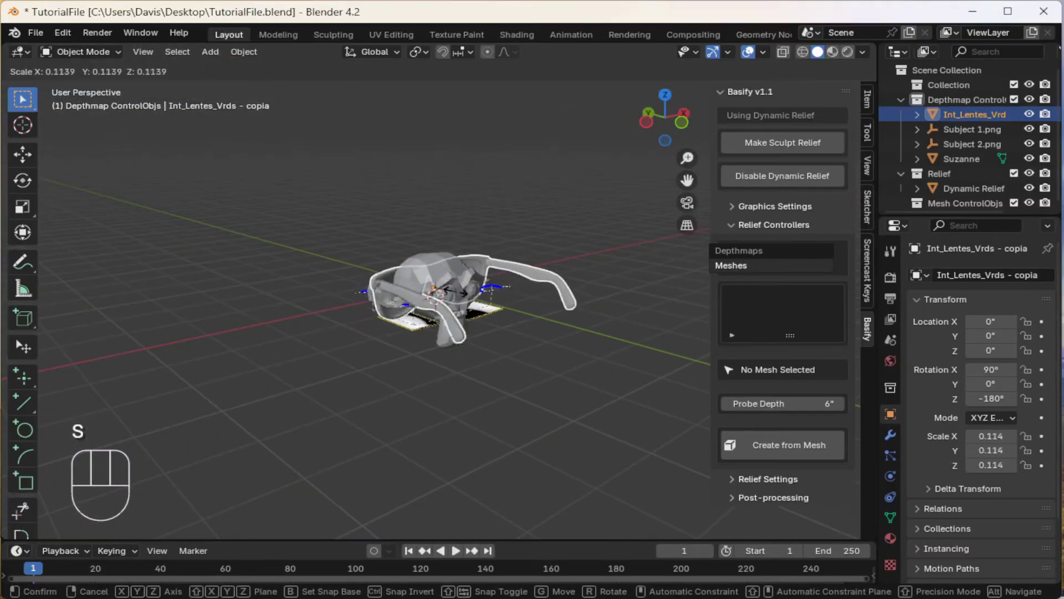
left_click(464, 296)
middle_click(464, 297)
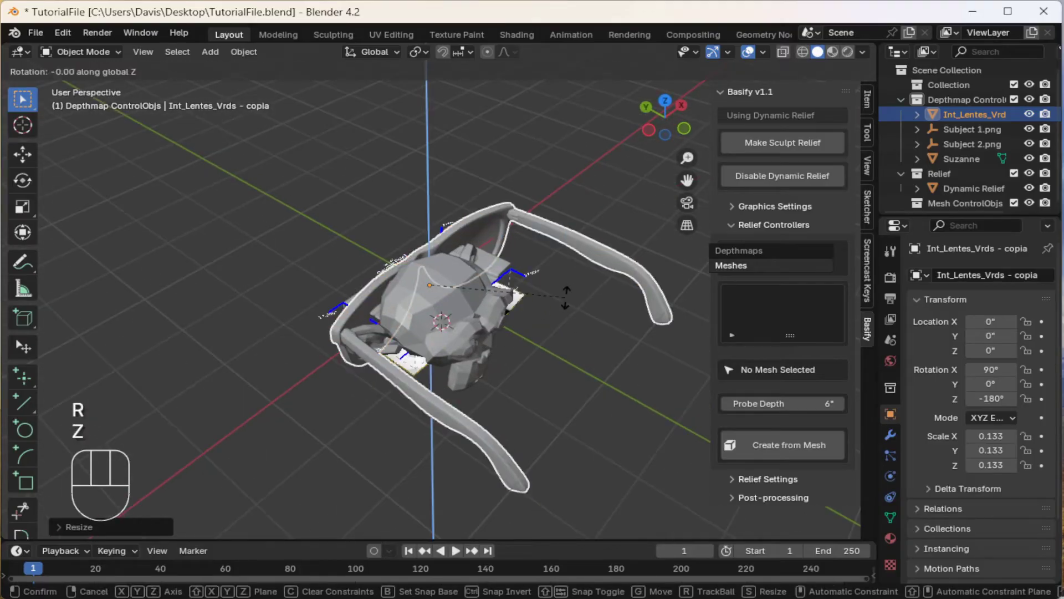
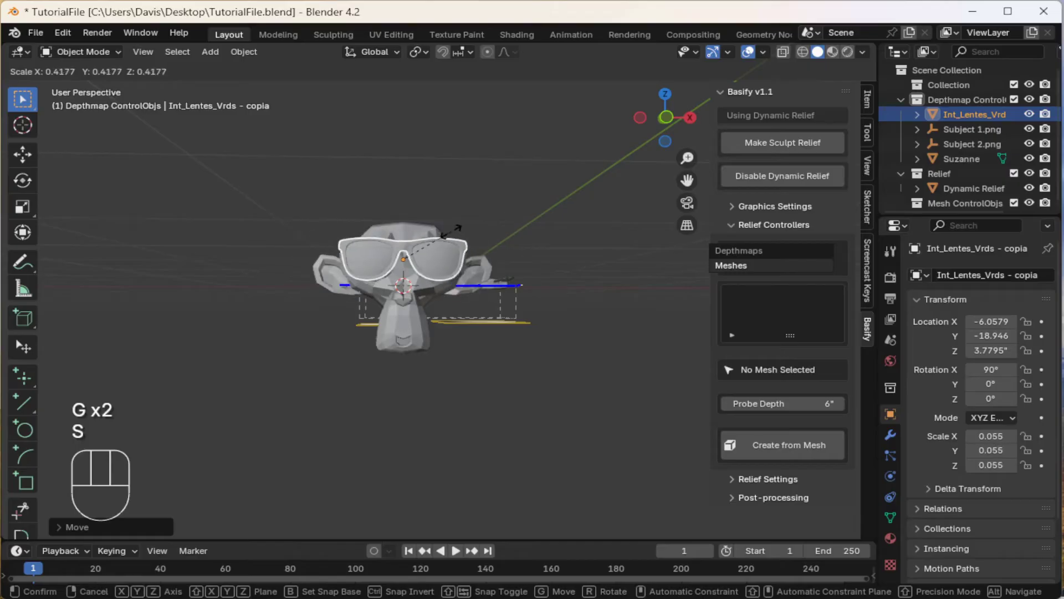
left_click_drag(454, 402, 607, 281)
left_click_drag(606, 281, 464, 344)
Select the sunglasses then Suzanne and bring up the Ctrl+P parenting options.
left_click(342, 243)
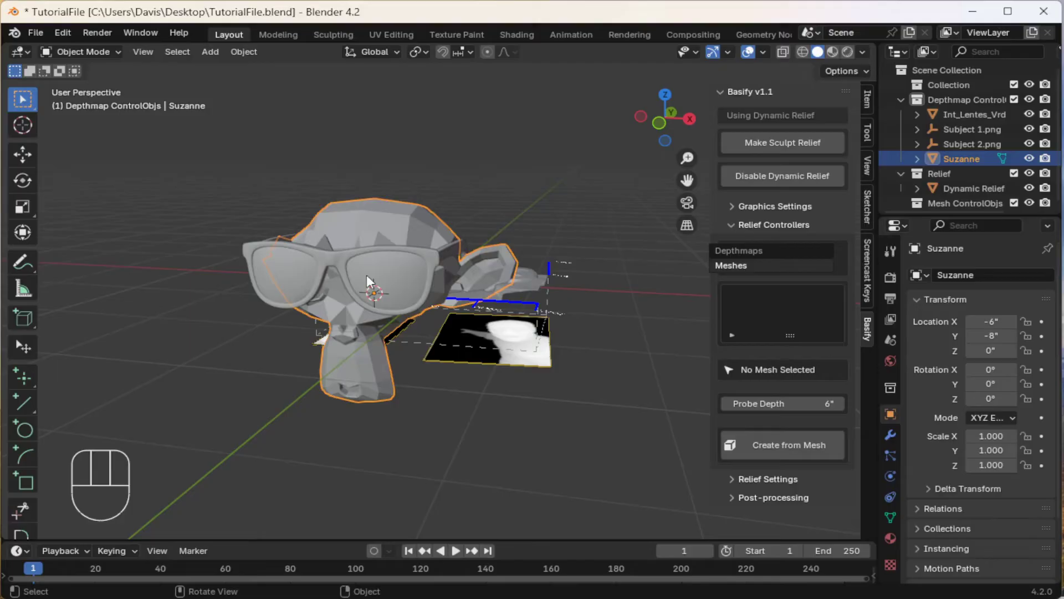
left_click(371, 279)
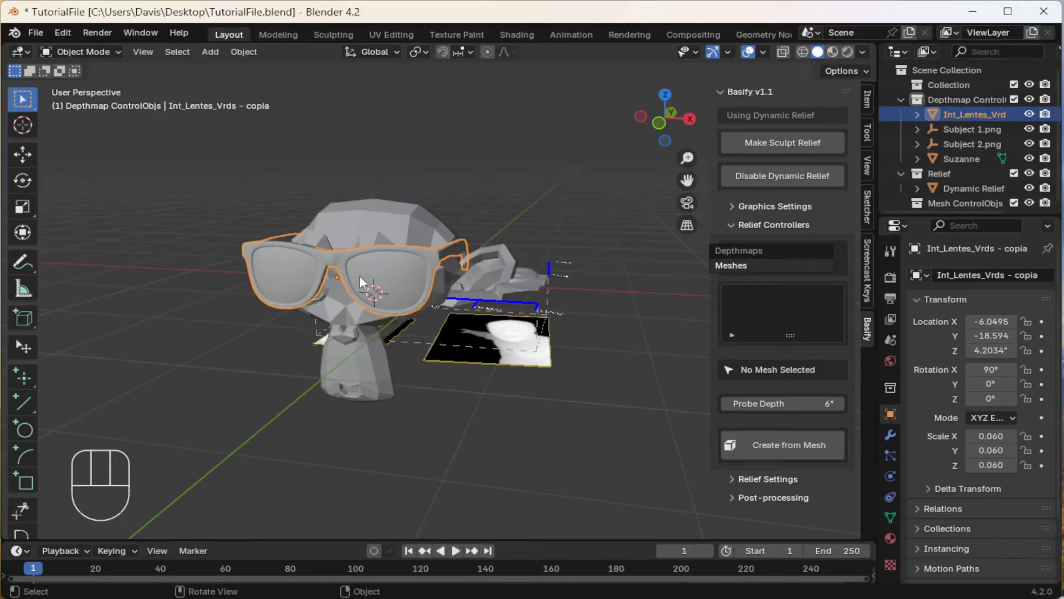
left_click(271, 296)
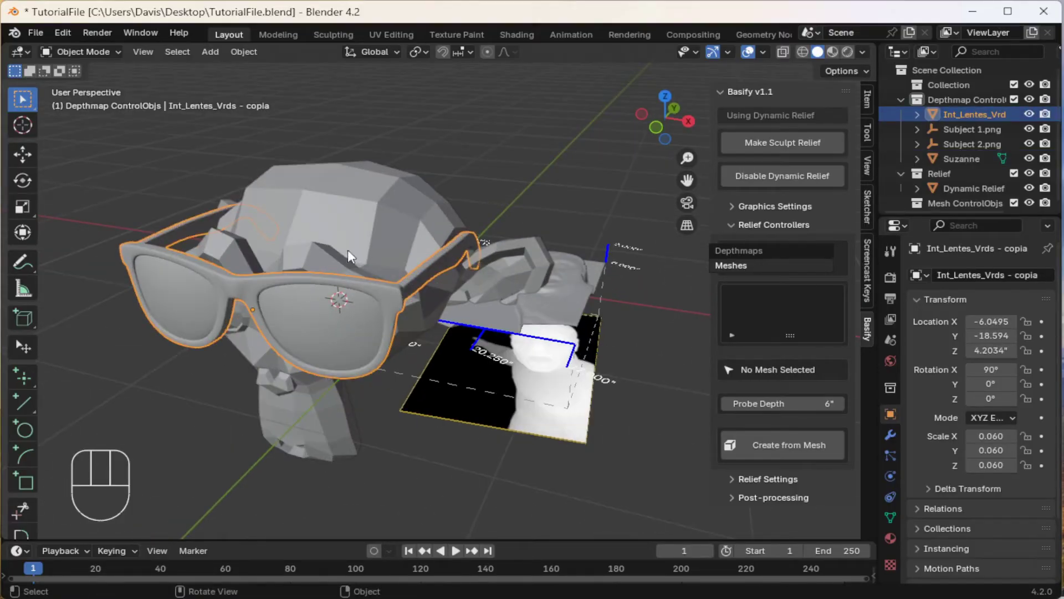
left_click(349, 229)
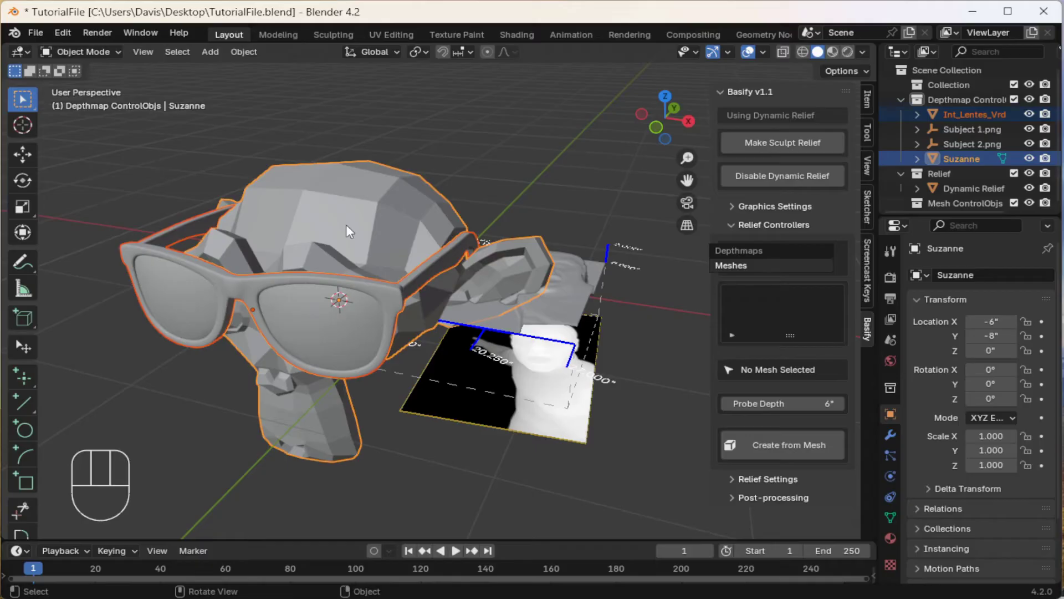
key("ctrl+p")
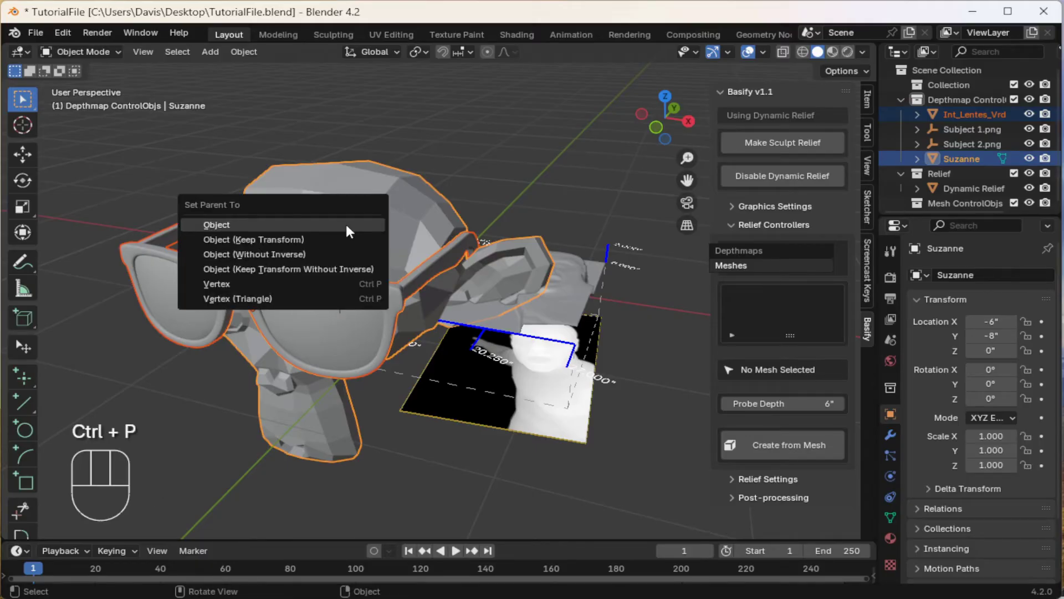
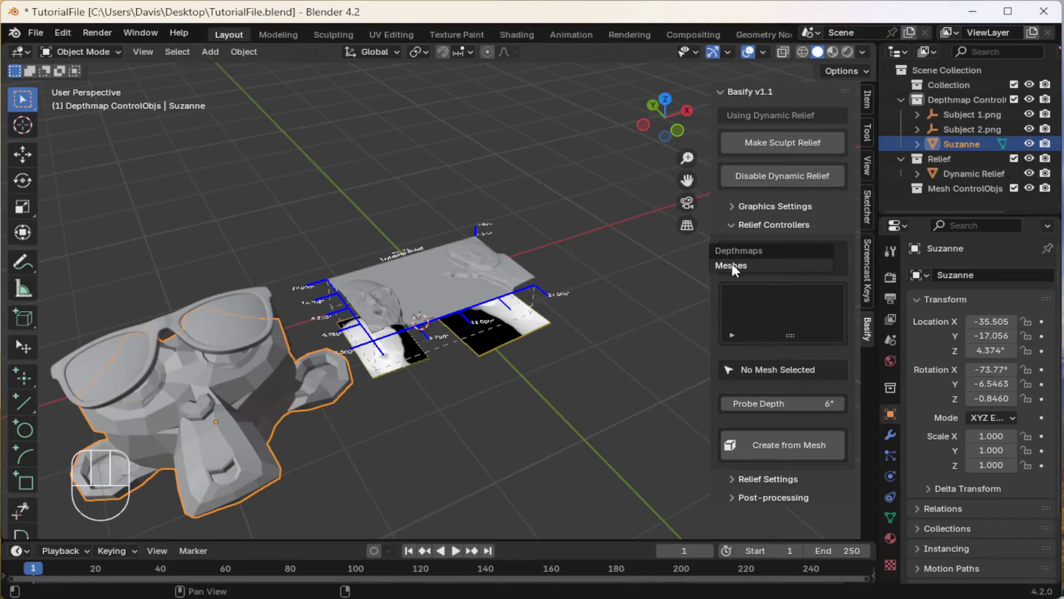
Make Suzanne with sunglasses a Basify mesh controller, ControlObj.Suzanne, embossed at the plate's center.
left_click_drag(776, 454, 665, 491)
type("BasifyObjectsBasifyObjects")
middle_click(380, 301)
type("BasifyObjectsBasifyObjects")
type("BasifyObjectsBasifyObjectsBasifyObjects")
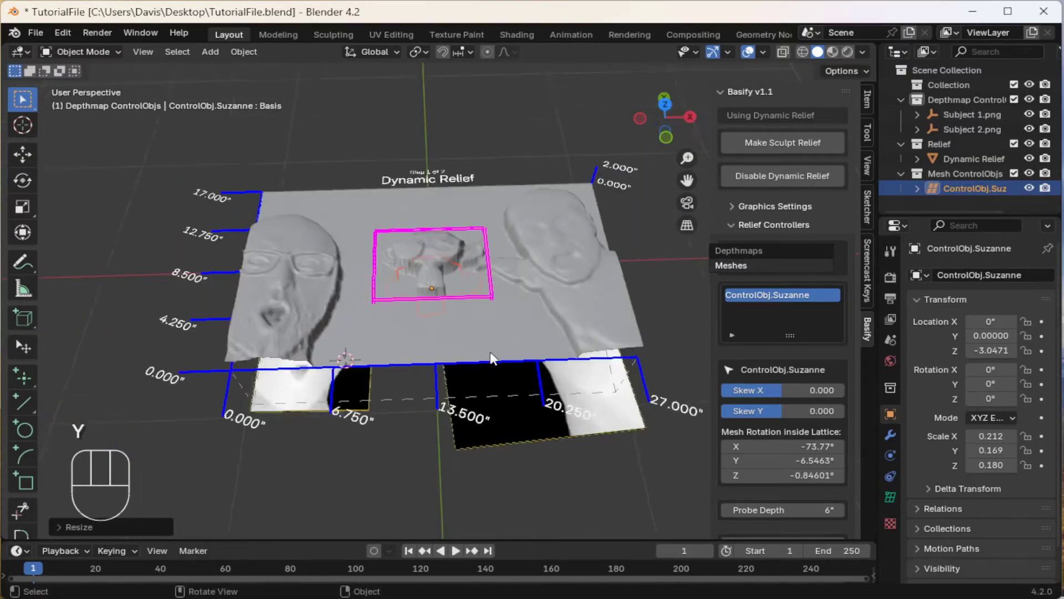
left_click(430, 389)
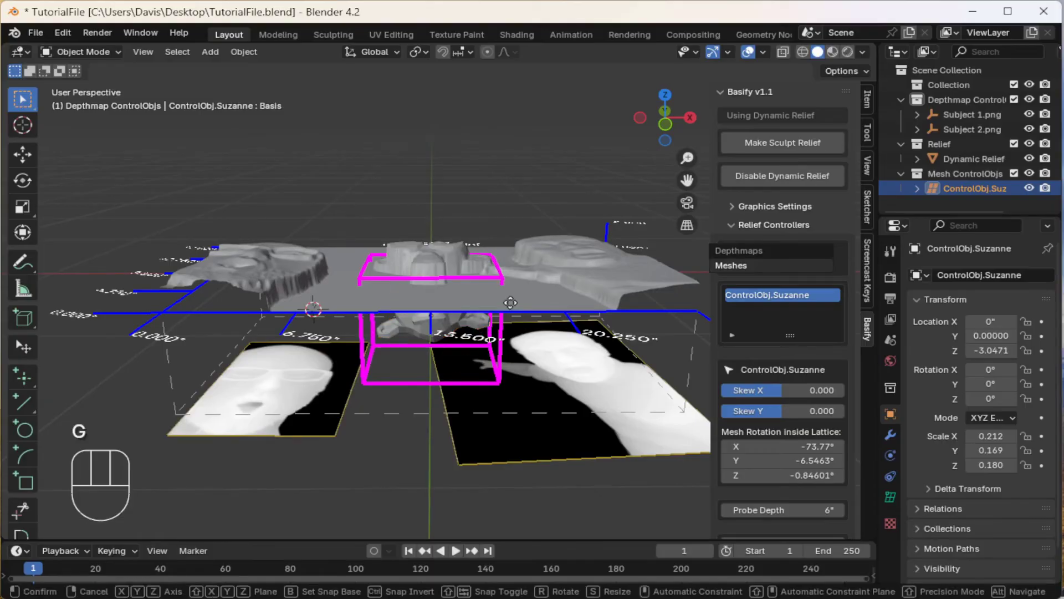
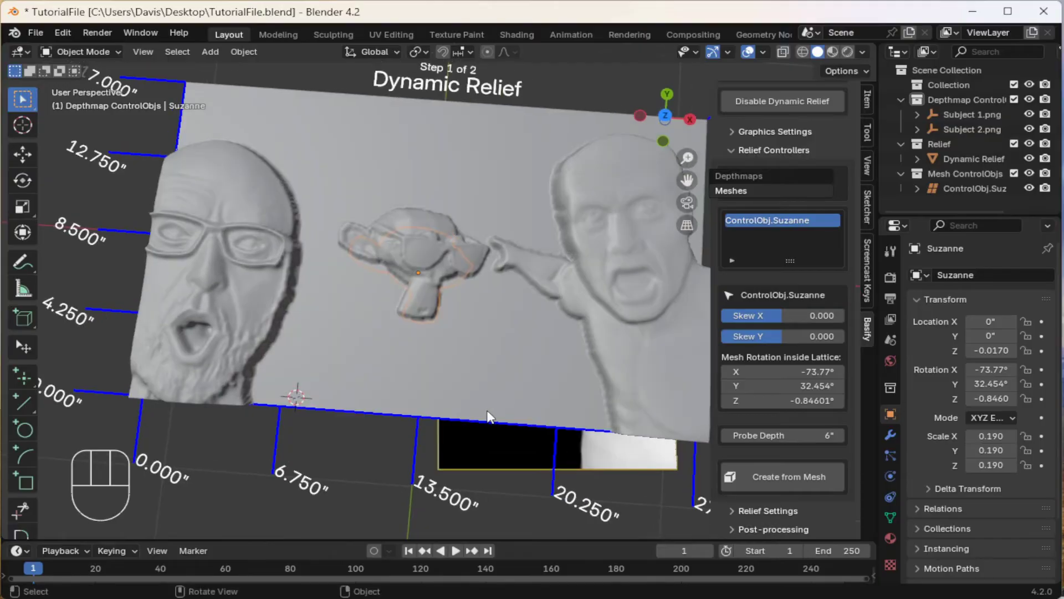
Flatten ControlObj.Suzanne by scaling its Z height, then start shifting it between the faces.
left_click(401, 430)
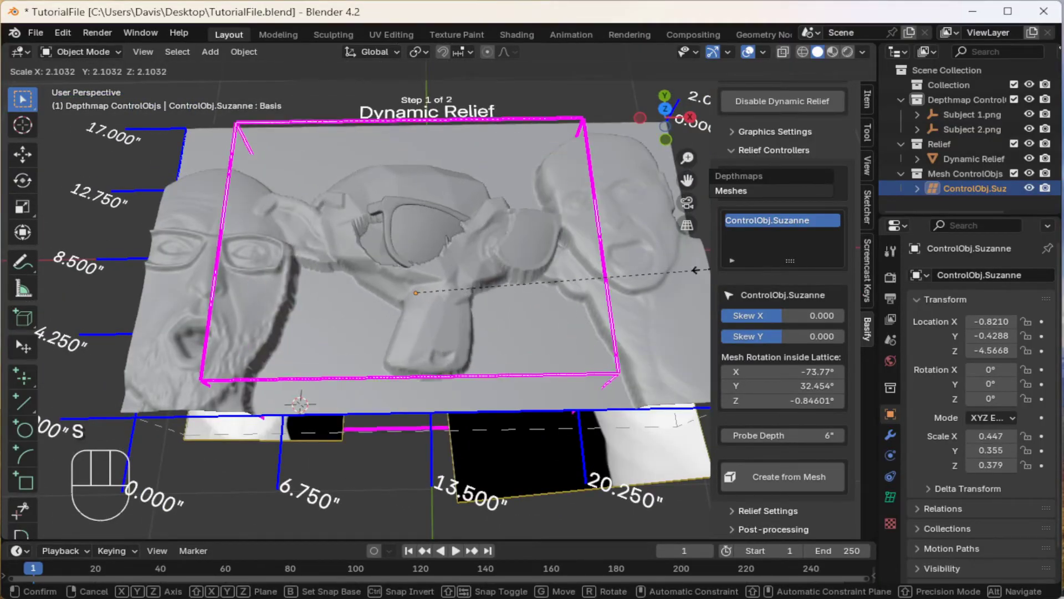
key("s")
key("z")
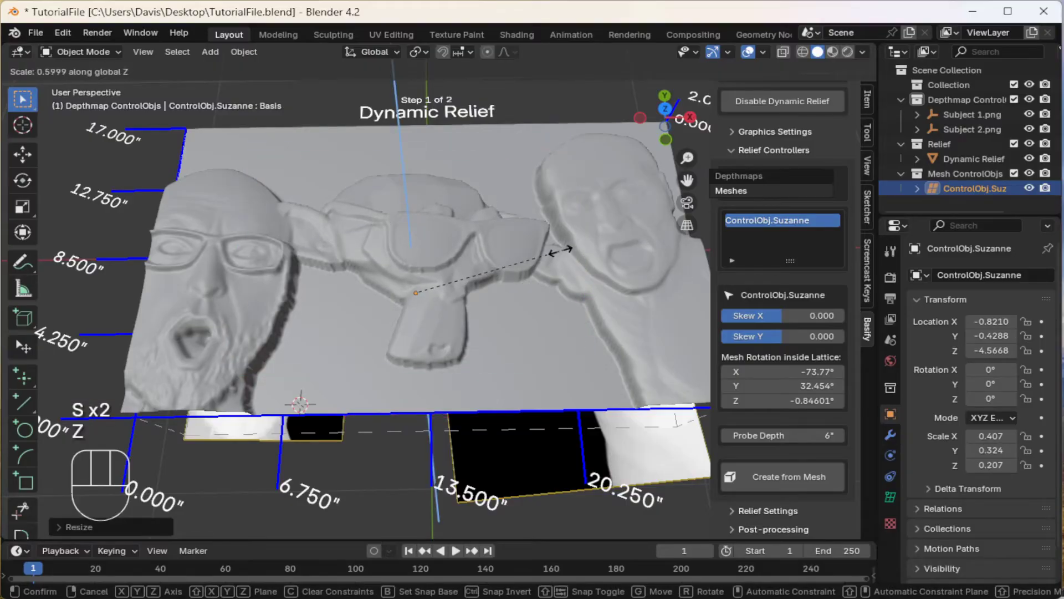
left_click(549, 262)
key("s")
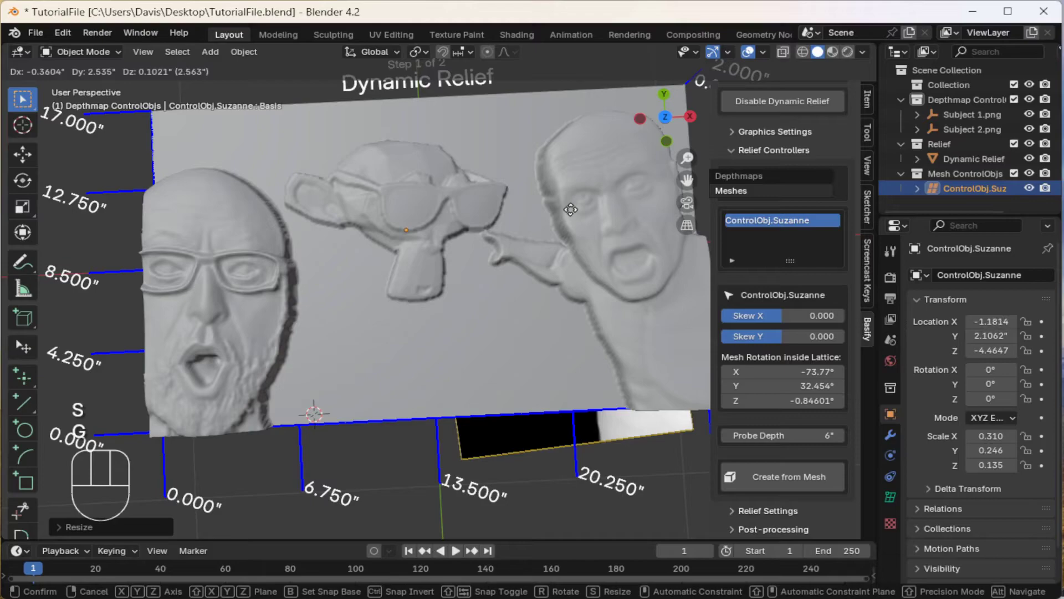
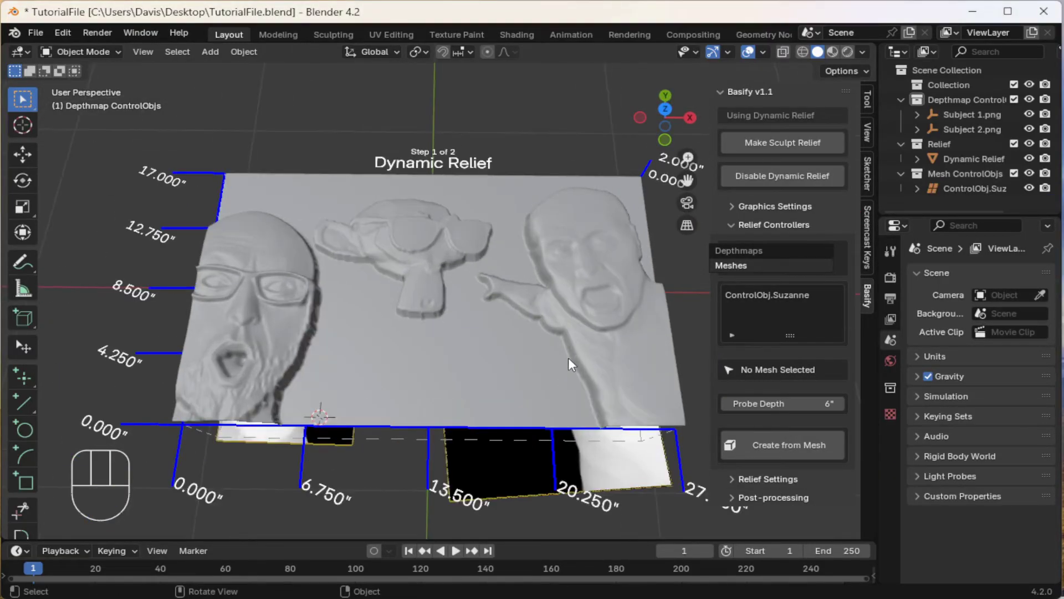
Set the relief's Refinement Steps to 6 and select the plate and Suzanne control object.
left_click(739, 231)
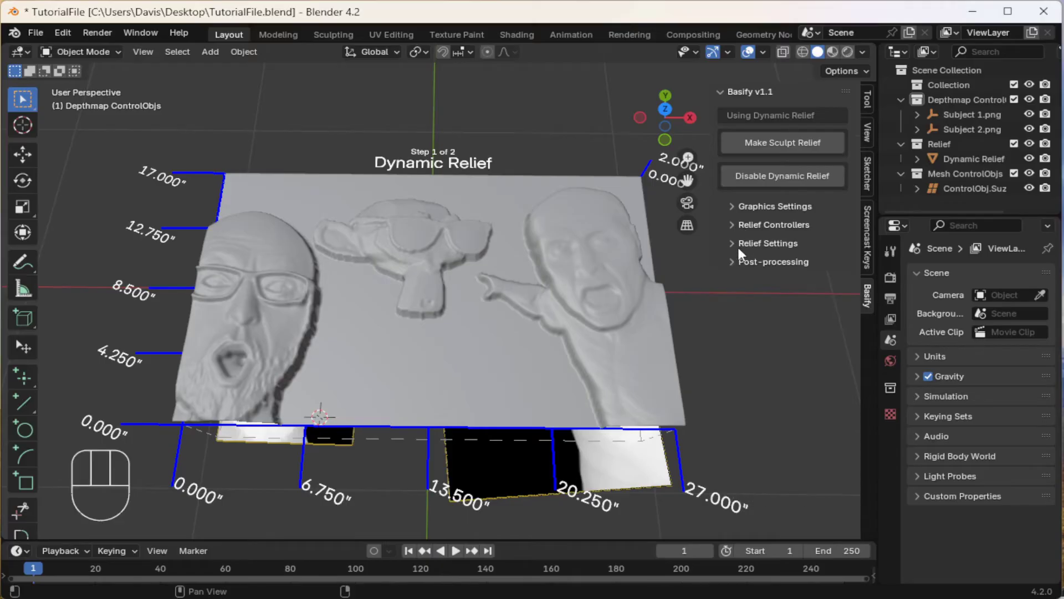
left_click(740, 250)
left_click(843, 483)
left_click_drag(842, 486, 843, 483)
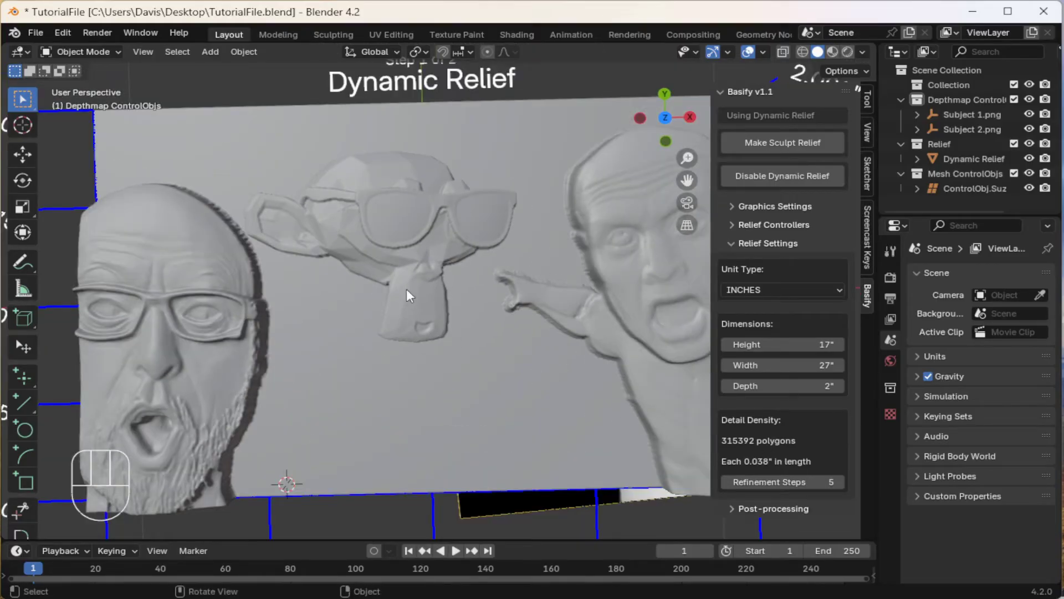
left_click(842, 488)
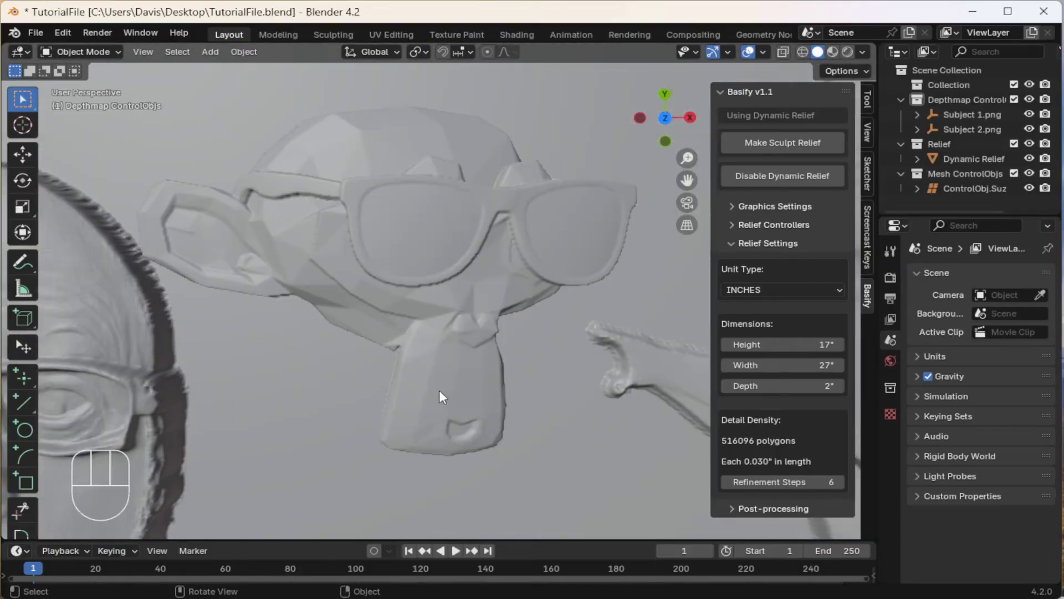
left_click(447, 337)
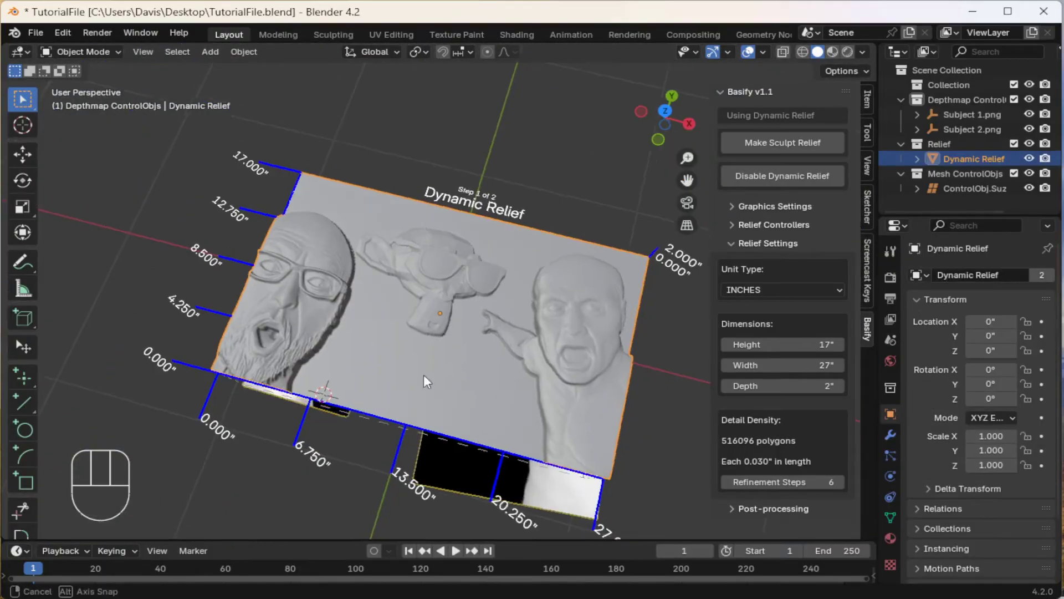
left_click(420, 378)
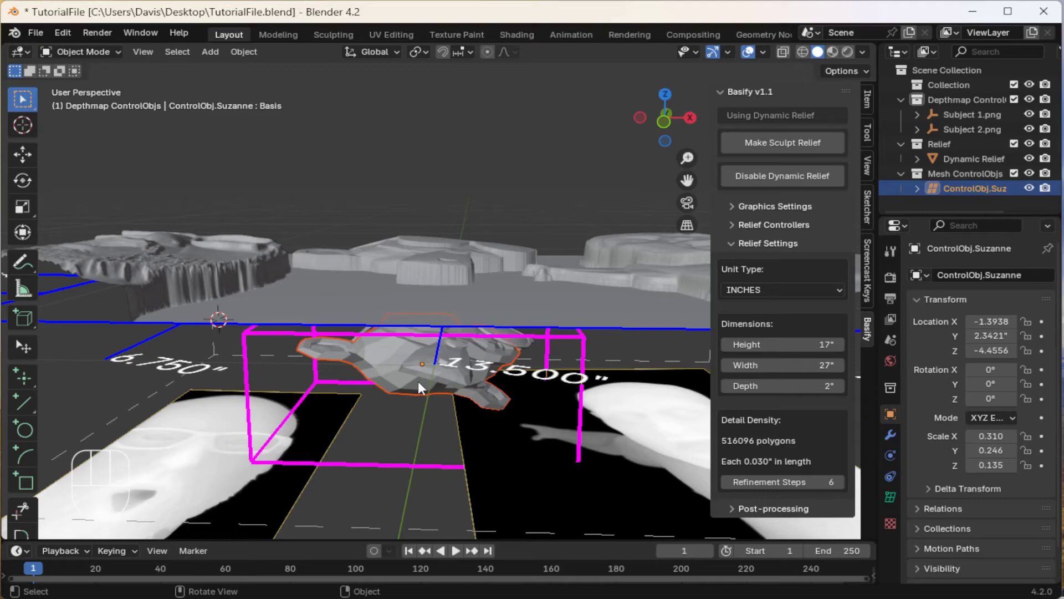
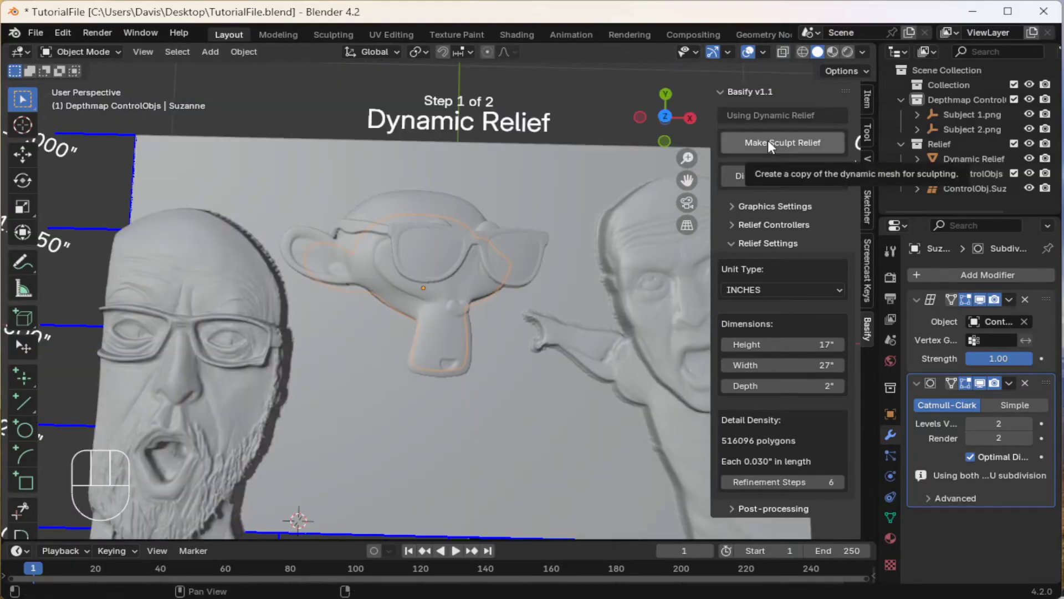
Confirm the Make Sculptable copy, view both relief plates and reselect the Subject 2 image plane.
left_click_drag(772, 147, 529, 279)
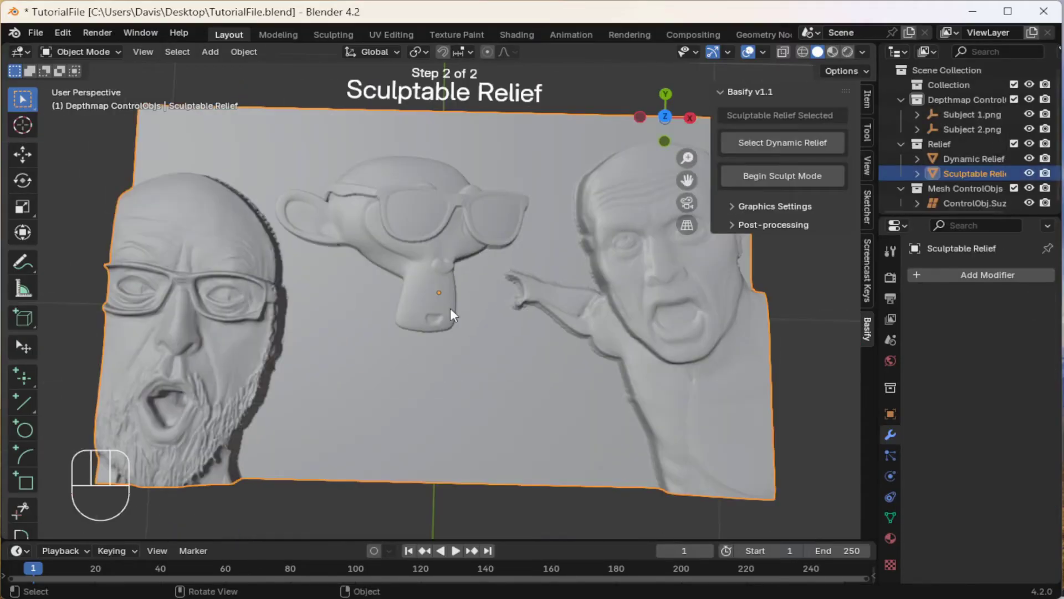
left_click_drag(465, 308, 474, 363)
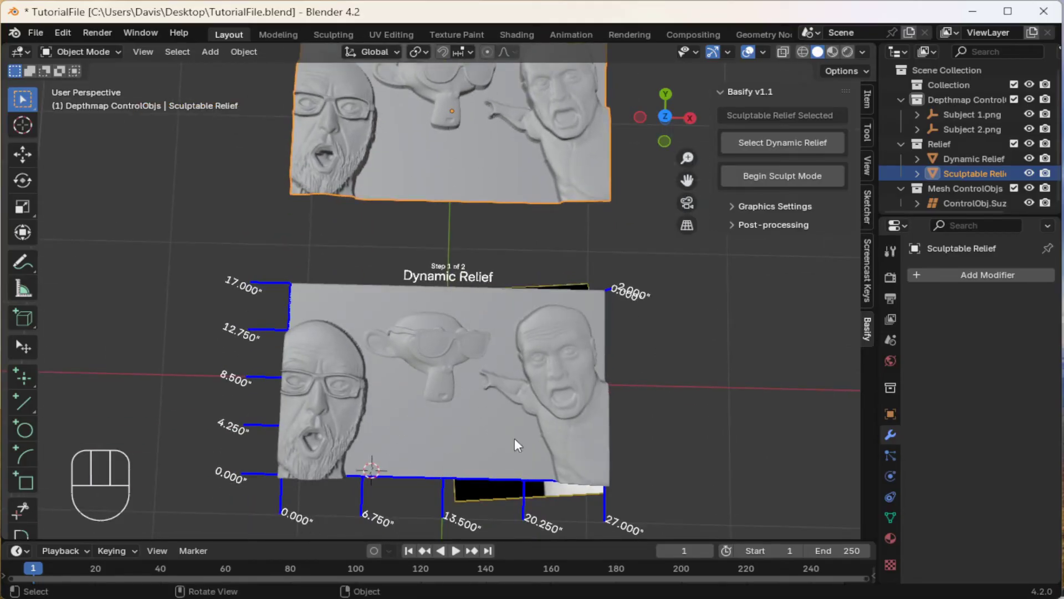
left_click(478, 501)
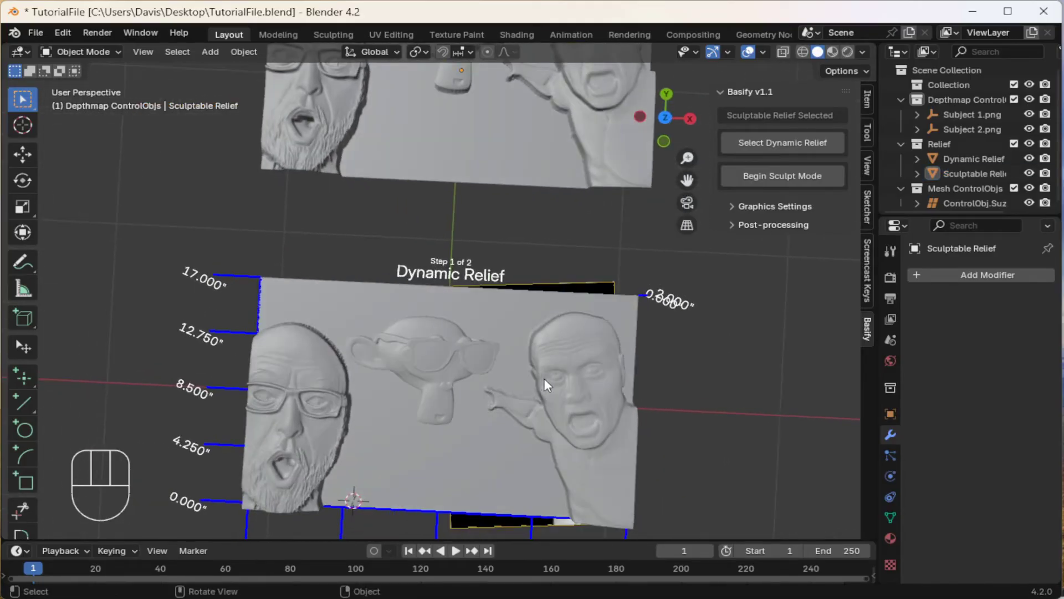
left_click(534, 519)
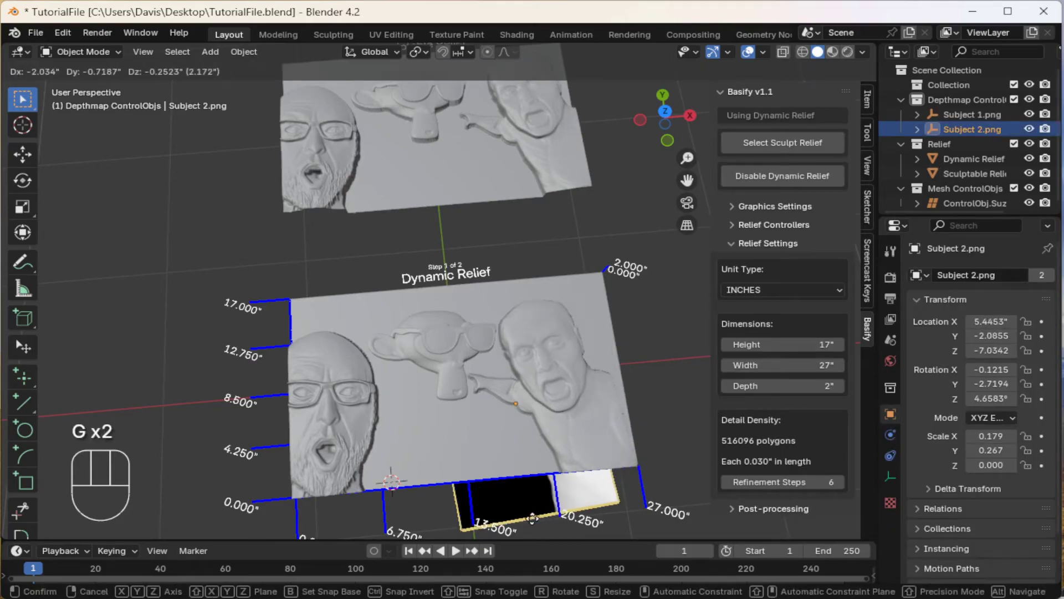
Enter sculpt mode and stamp enlarged, rotated Straight Hair strands under Suzanne's chin and on the right-hand face.
key("ctrl+z")
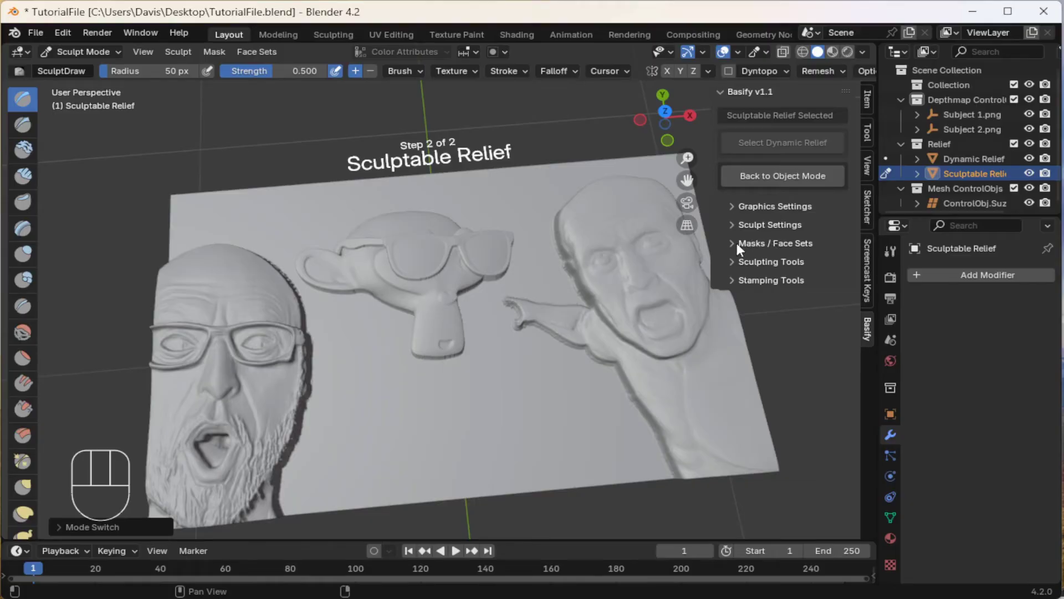
left_click(733, 283)
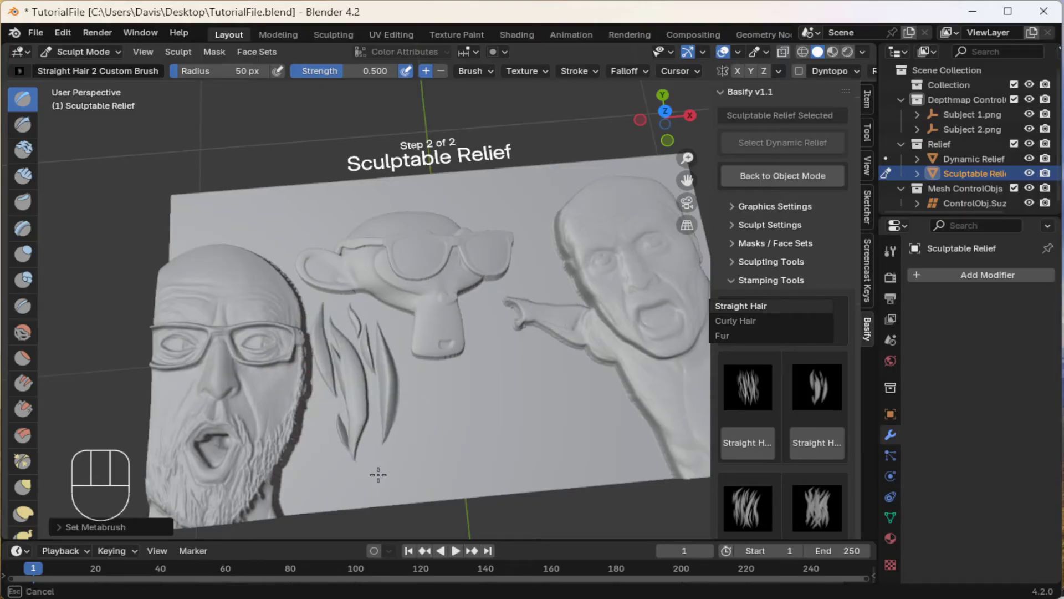
key("ctrl+z")
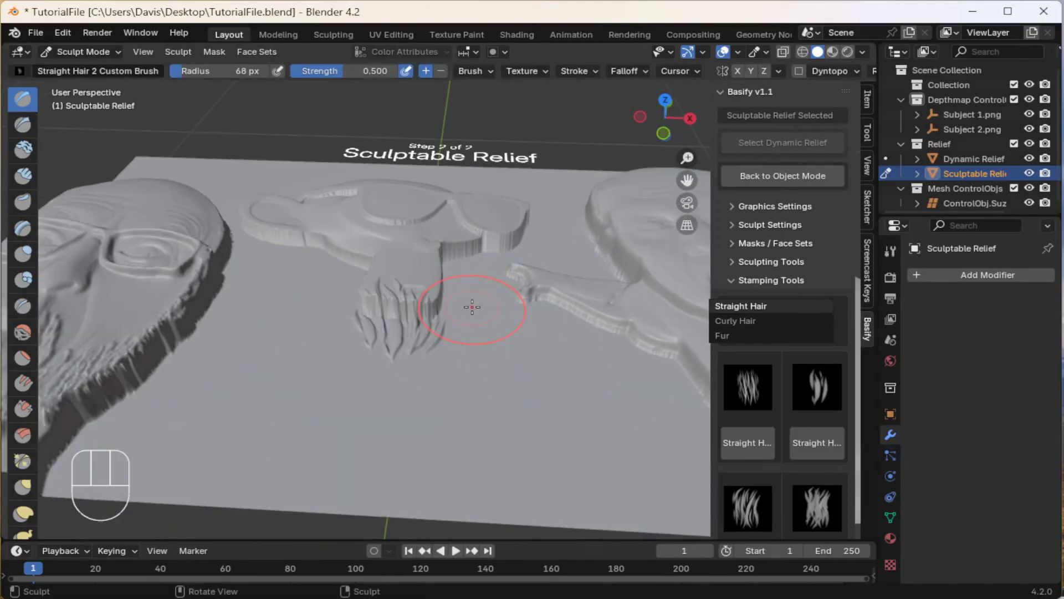
key("ctrl+f")
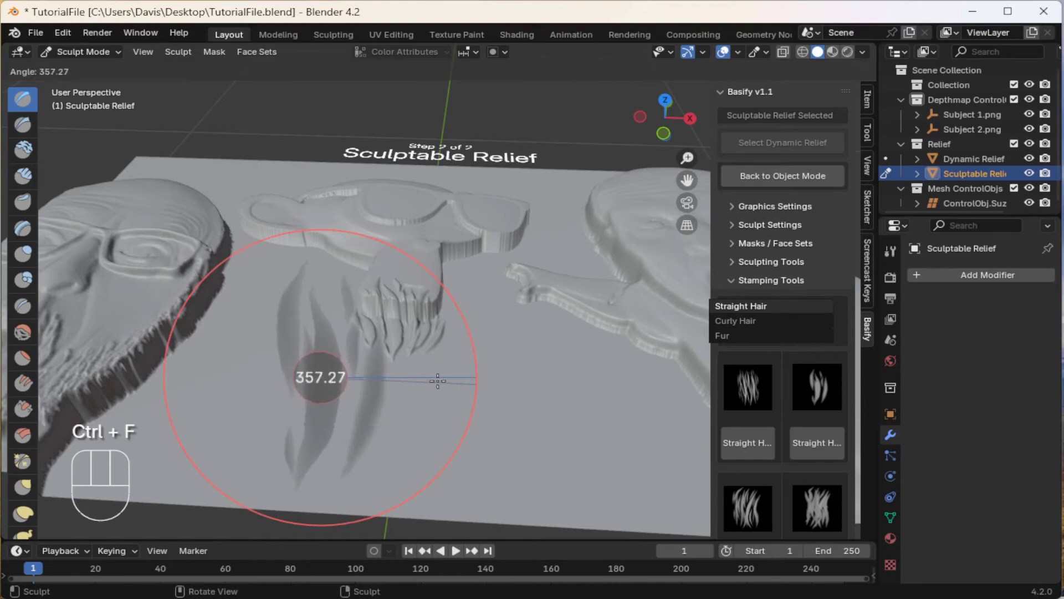
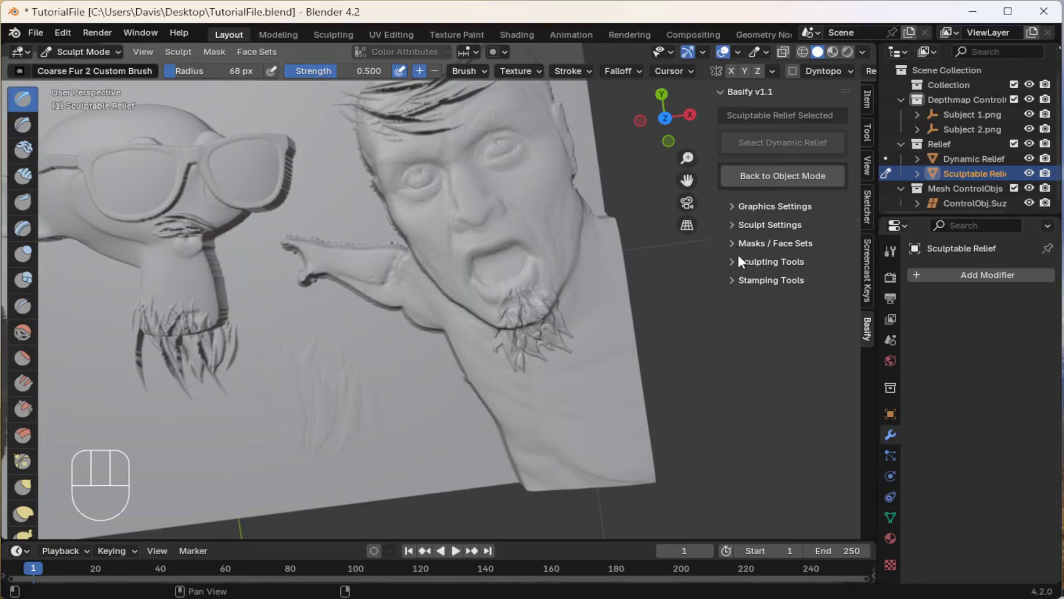
Use an enlarged XY Move (Grab) brush to sweep Suzanne's chin hair and the area by the pointing arm.
left_click(736, 262)
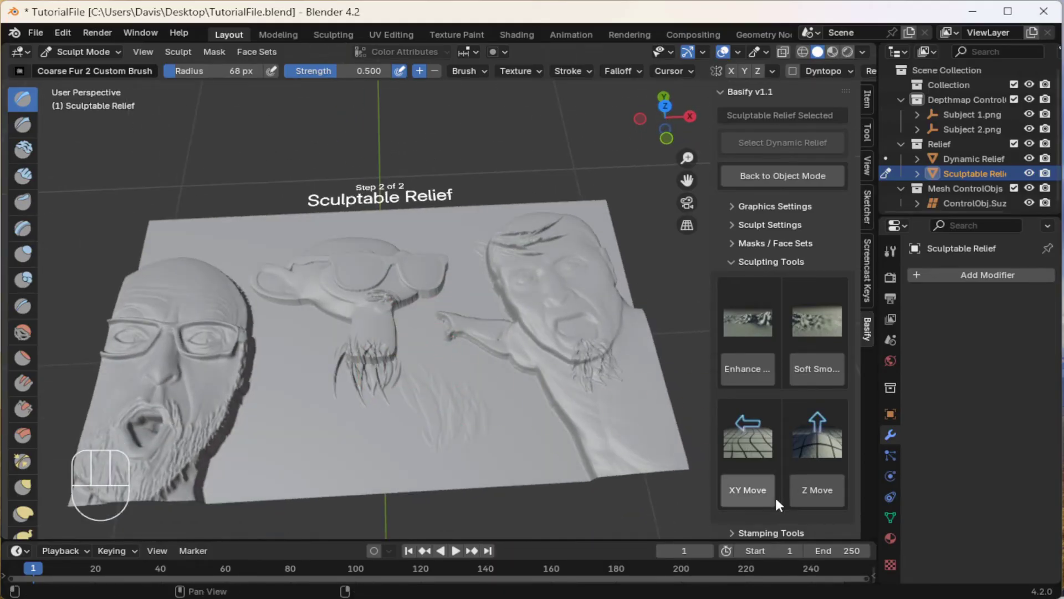
left_click(761, 497)
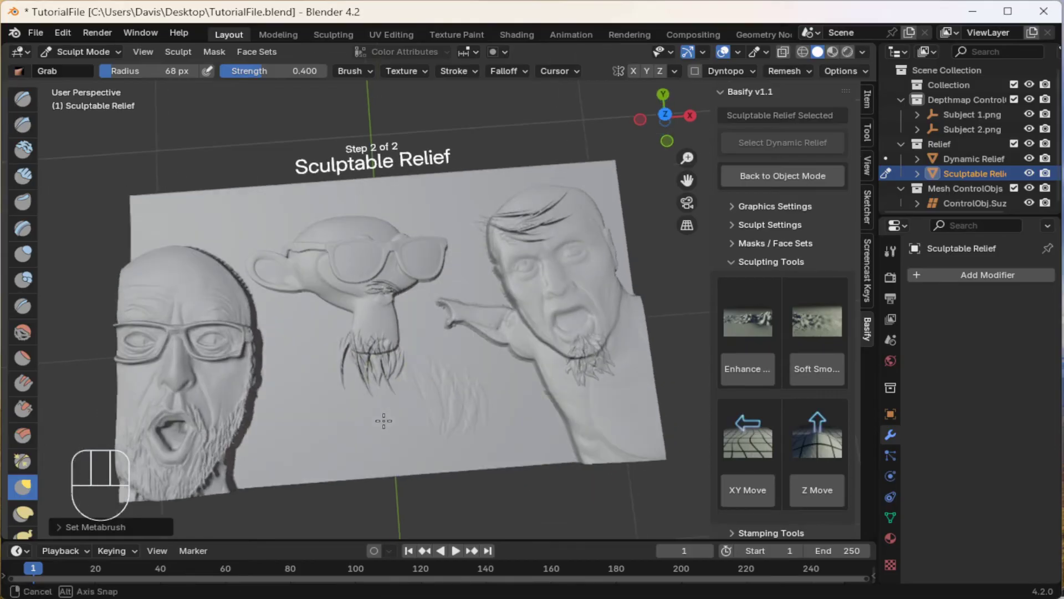
key("f")
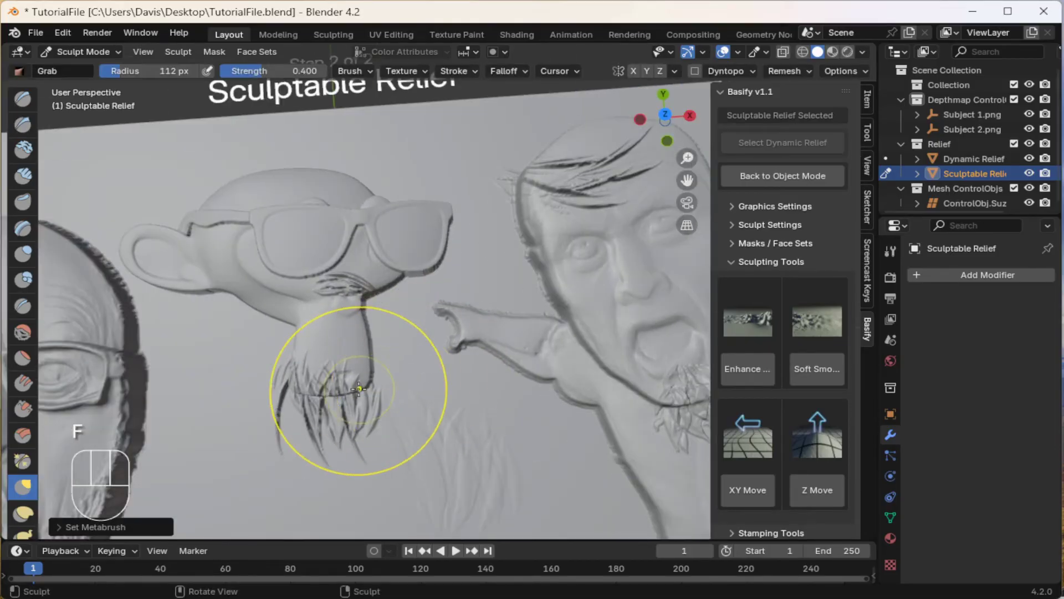
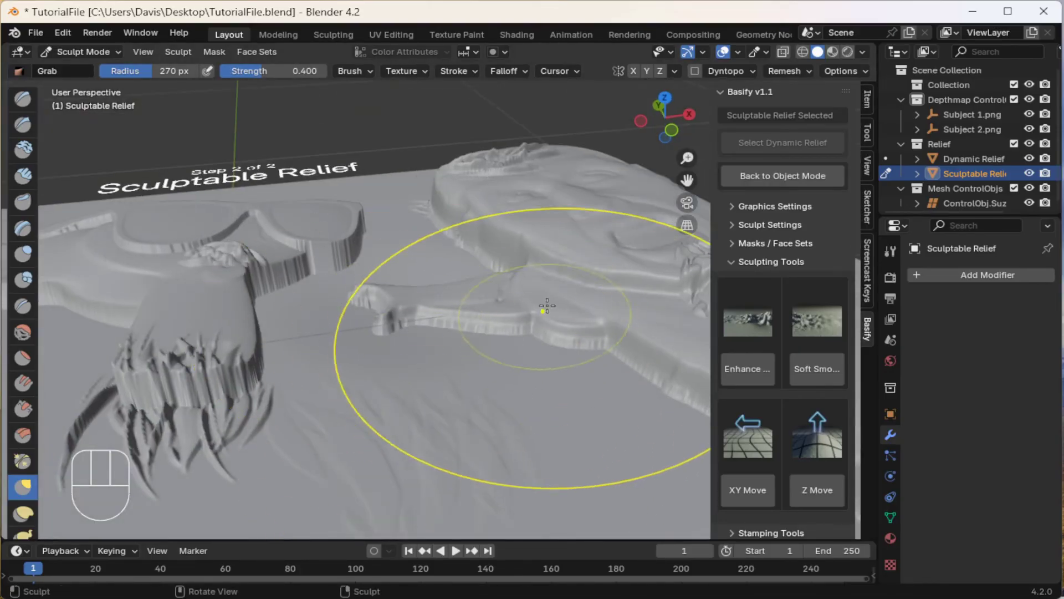
Check vertex locking in Sculpt Settings and grab the pointing arm out toward Suzanne.
left_click(736, 228)
left_click_drag(783, 303, 741, 357)
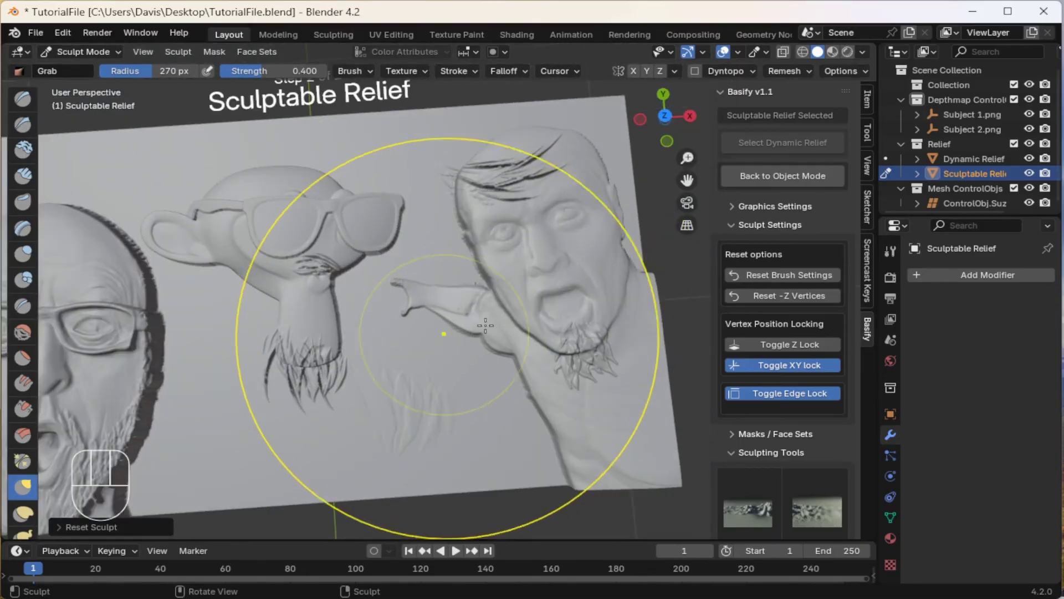
left_click(738, 233)
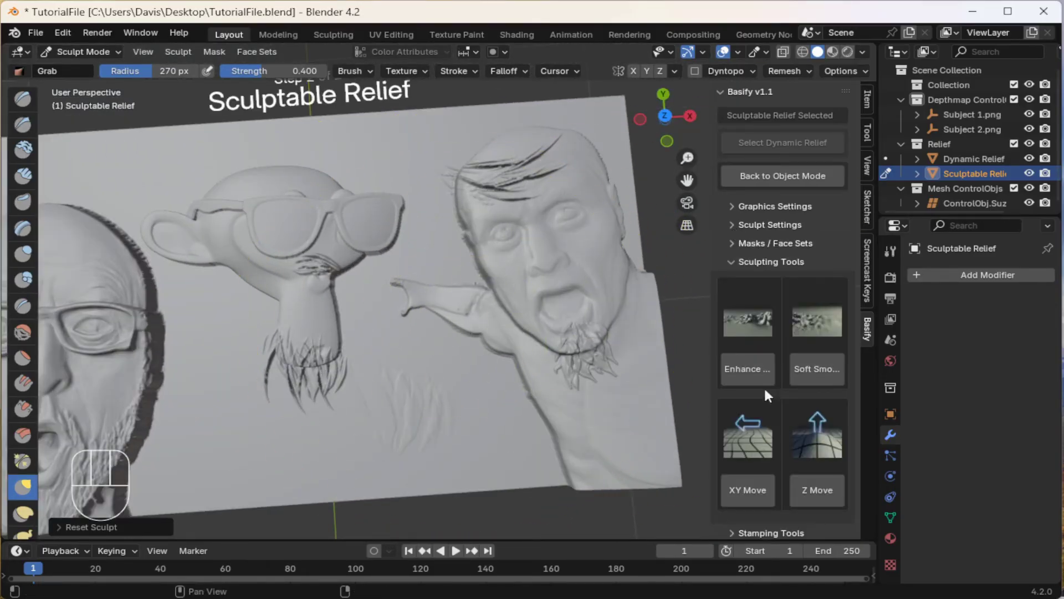
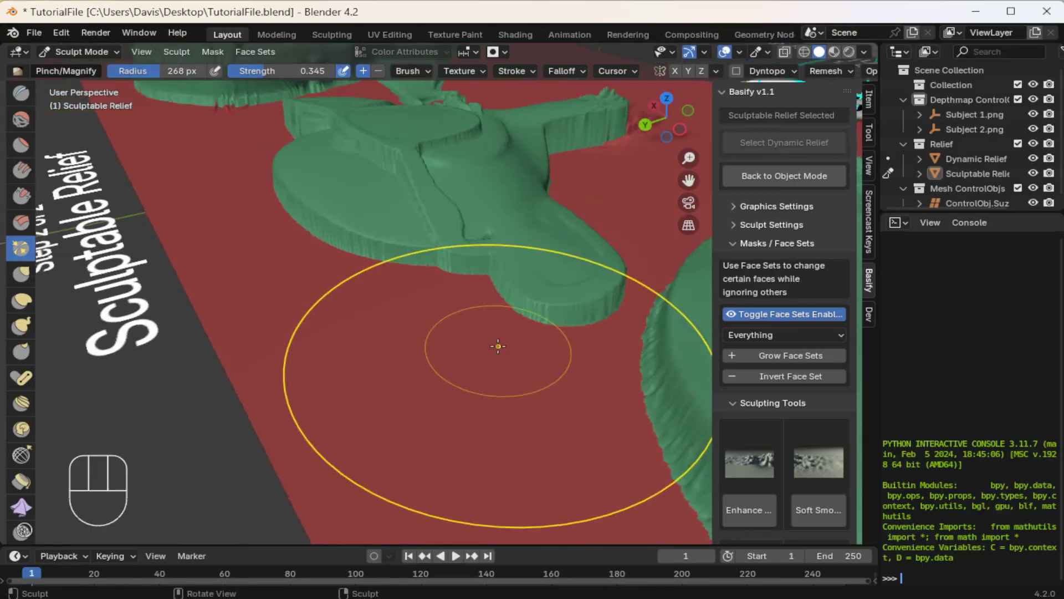
Resize the brush and sculpt along the steep edges between background and figure face sets.
key("f")
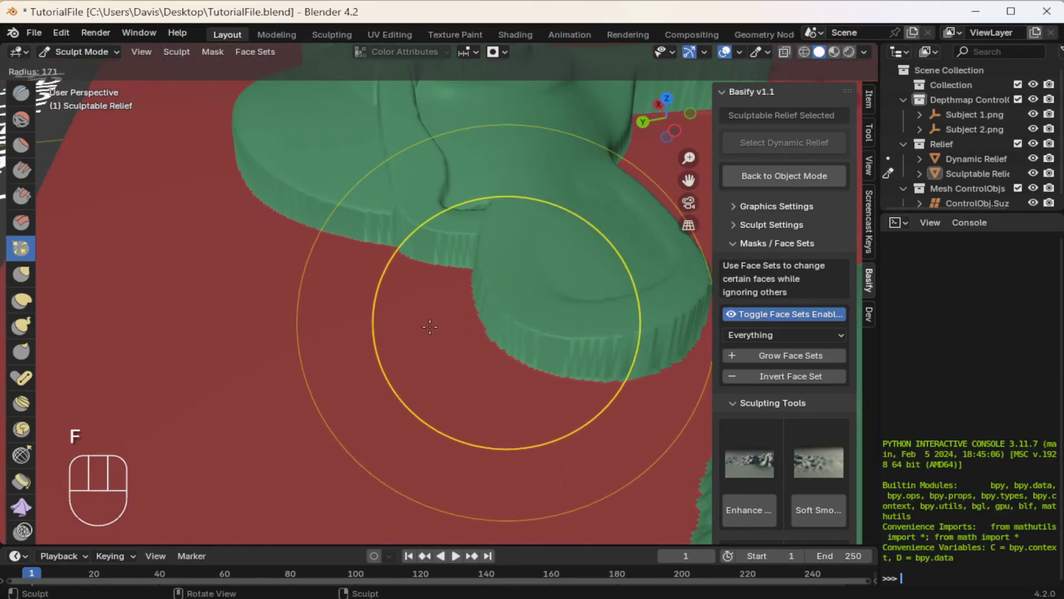
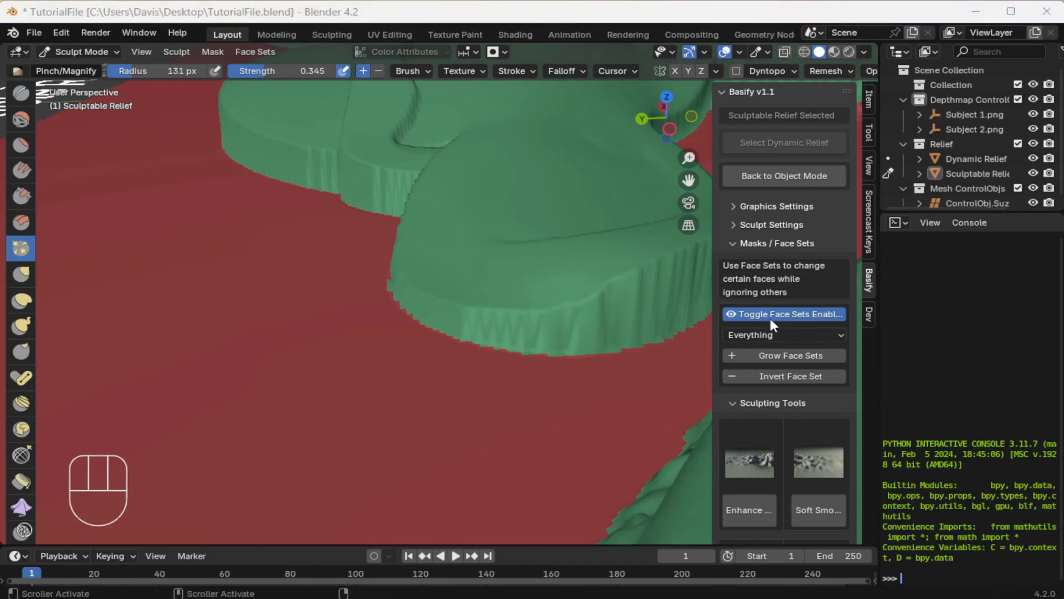
Disable Toggle Face Sets so smoothing can run over the cliff edges around Suzanne and the arm.
left_click(774, 323)
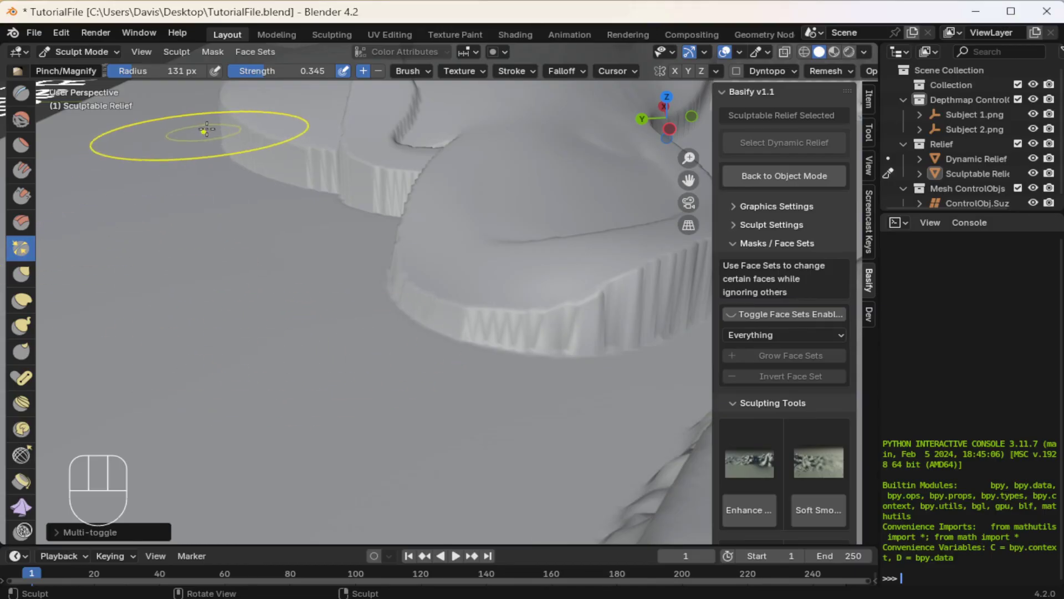
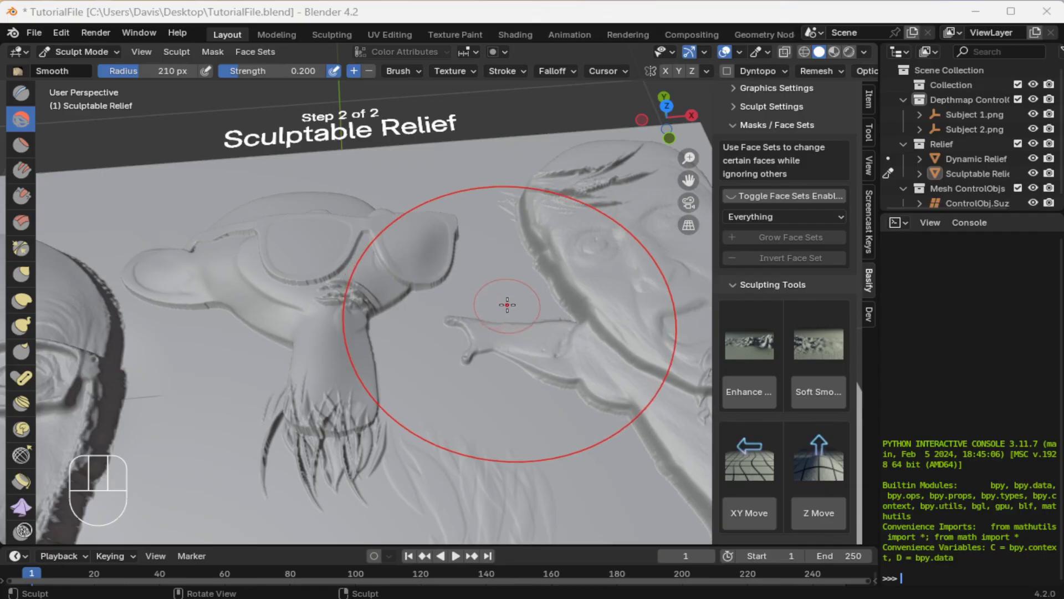
Return to Object Mode and expand Post-processing to show the .stl, .obj and depthmap export options.
left_click(778, 180)
left_click(741, 228)
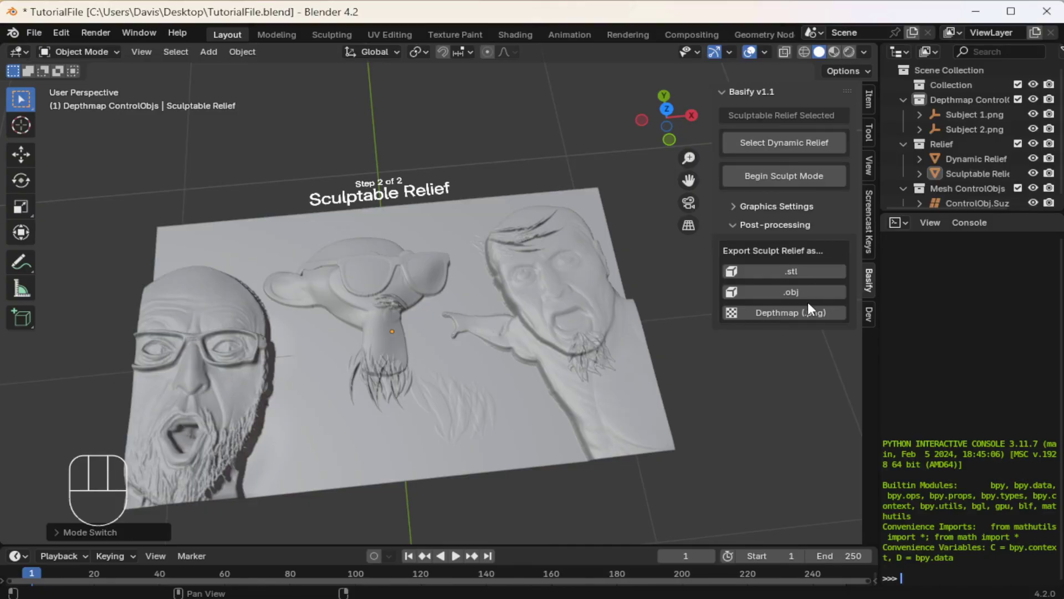